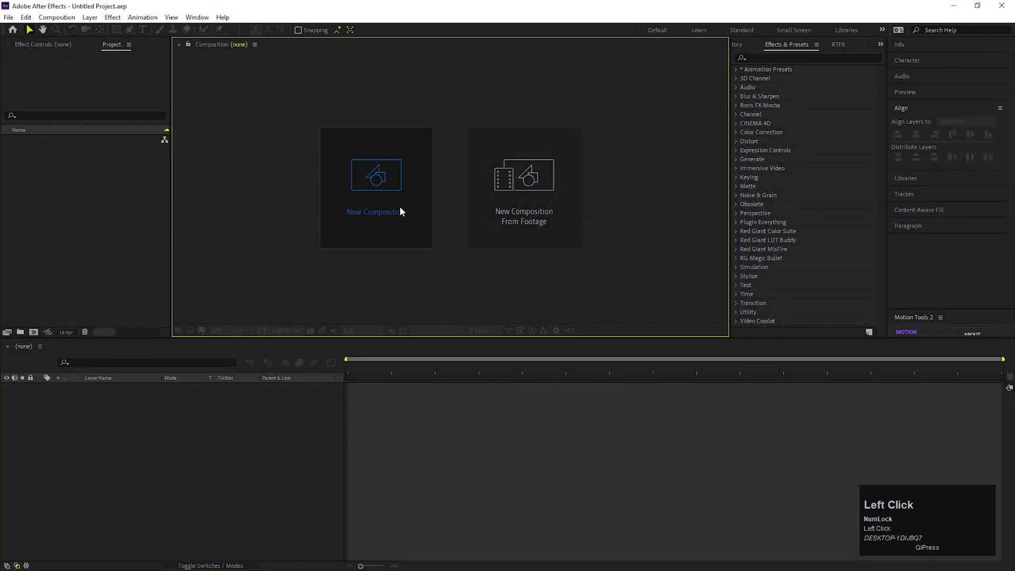
# - Name the new composition 'Magic spell'
pyautogui.write('agic')
pyautogui.press('space')
pyautogui.write('spell')
# - Place BG-01.png in the timeline and scale the background layer to 24%
pyautogui.moveTo(414, 373); pyautogui.dragTo(655, 130)
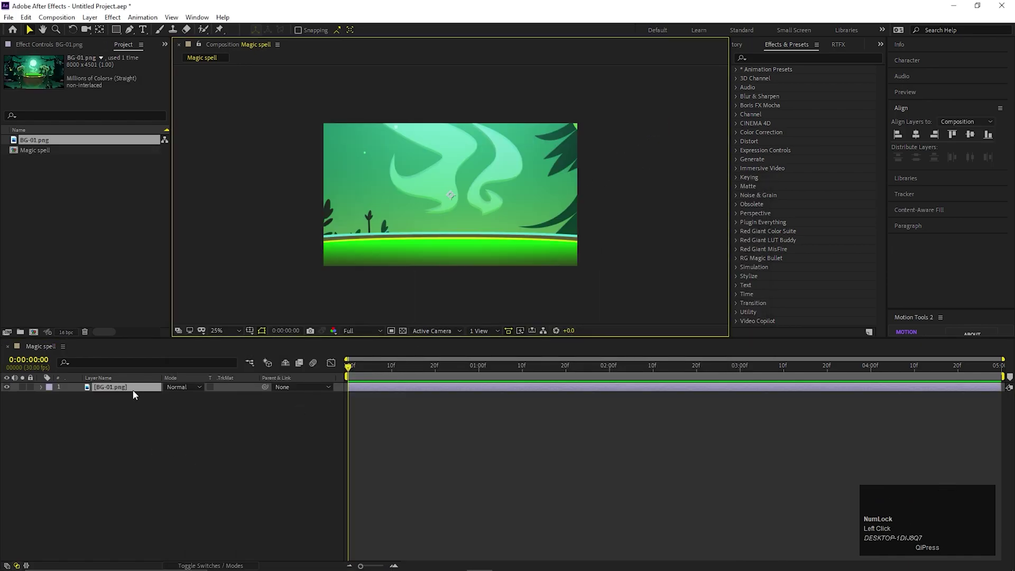
pyautogui.click(131, 410)
pyautogui.press('s')
pyautogui.click(196, 396)
pyautogui.press('Return')
pyautogui.click(222, 497)
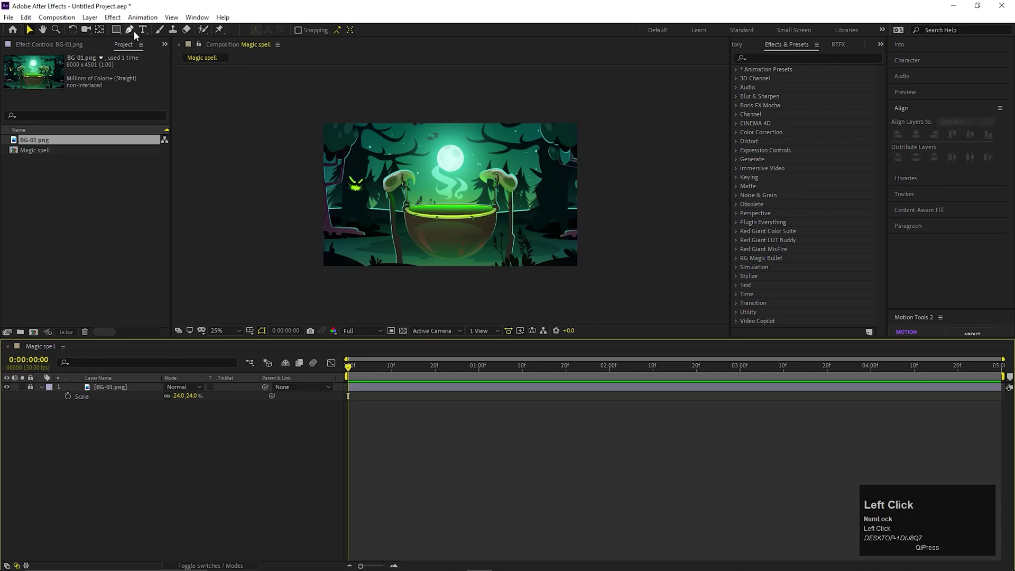
pyautogui.scroll(3)
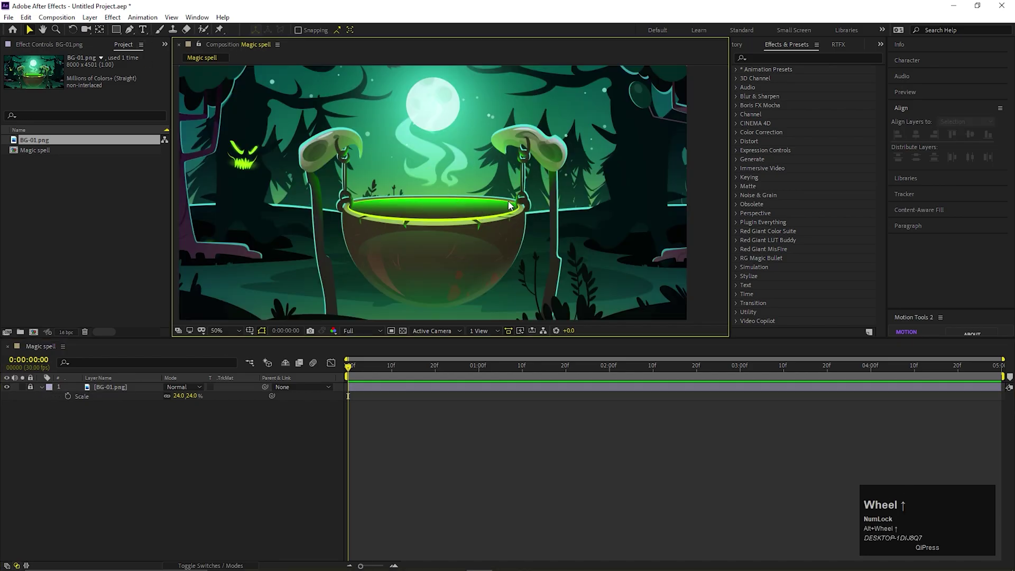
# - Zoom the viewer in on the cauldron ready to trace the liquid surface
pyautogui.doubleClick(132, 37)
pyautogui.scroll(3)
pyautogui.scroll(-3)
pyautogui.scroll(3)
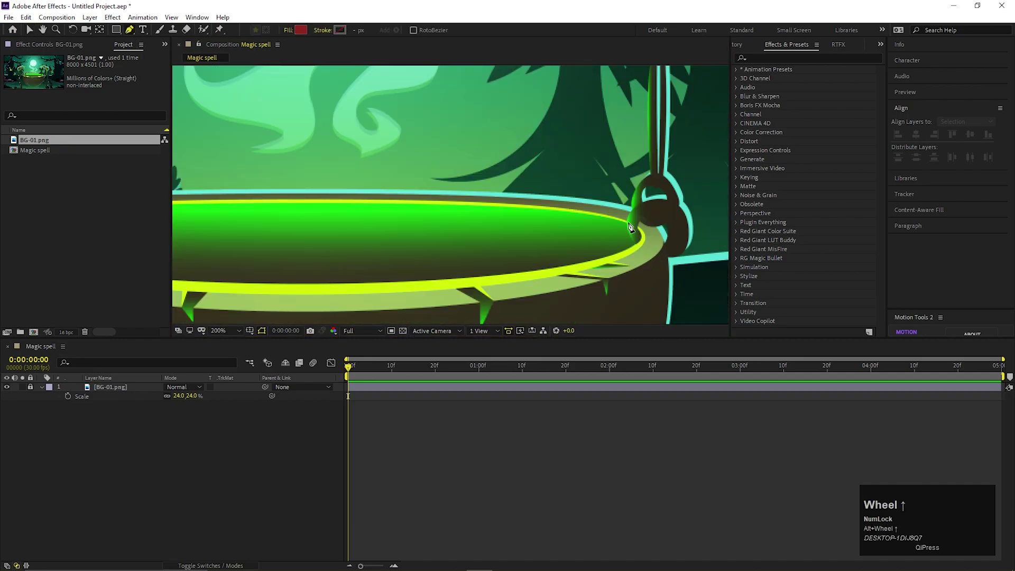
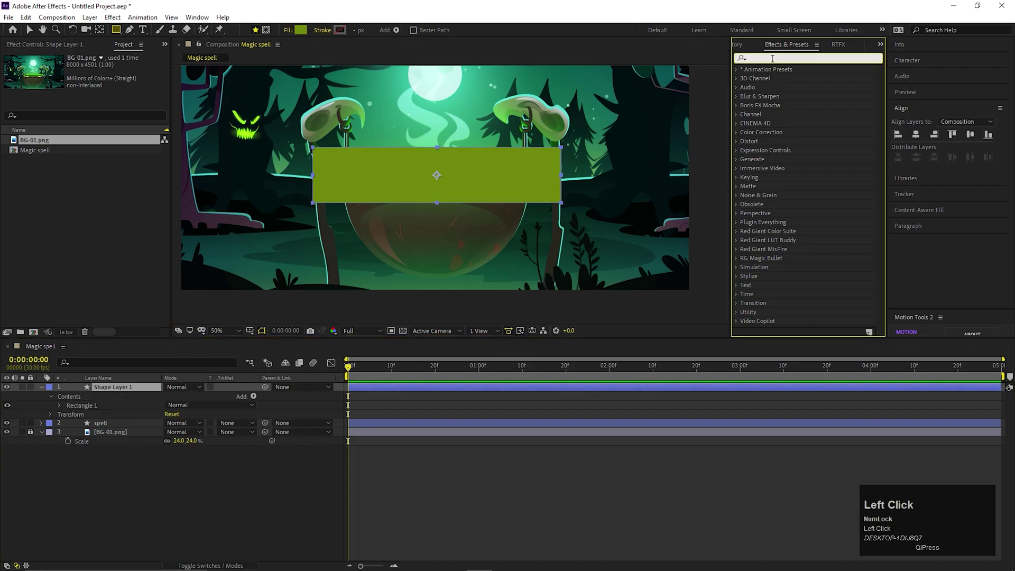
# - Apply Fractal Noise to the rectangle layer with the Strings noise pattern
pyautogui.write('frac')
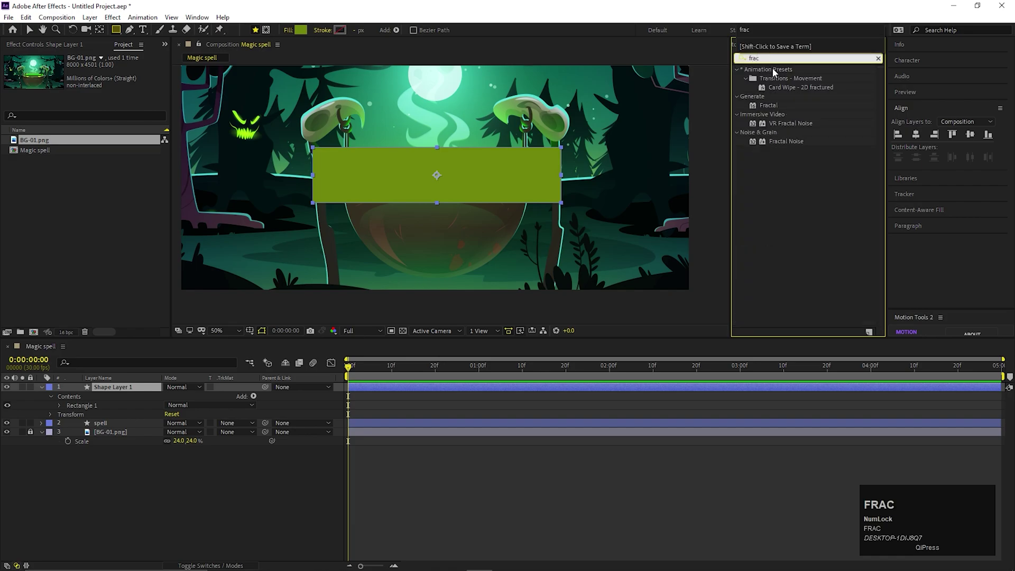
pyautogui.click(782, 147)
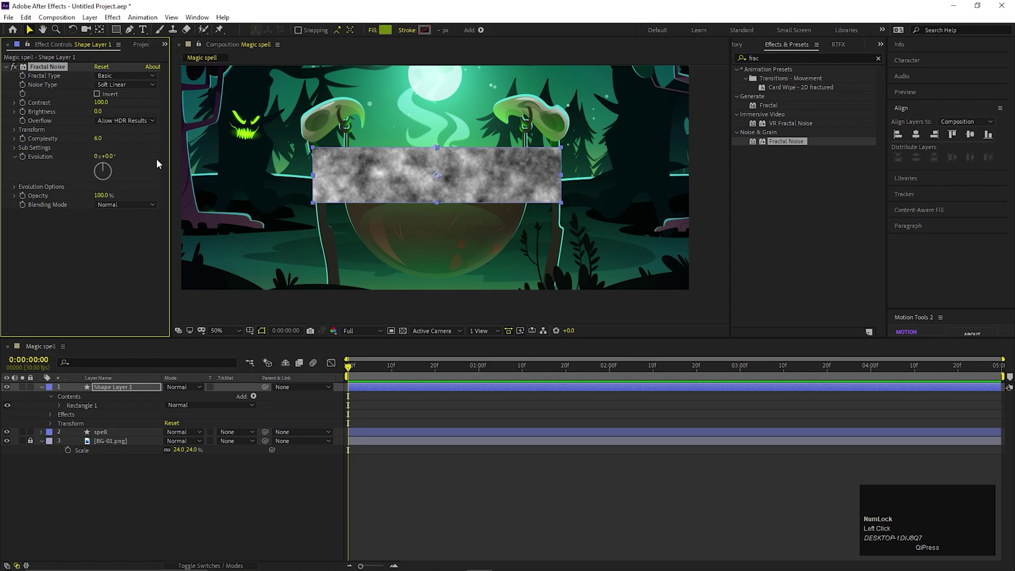
pyautogui.click(109, 81)
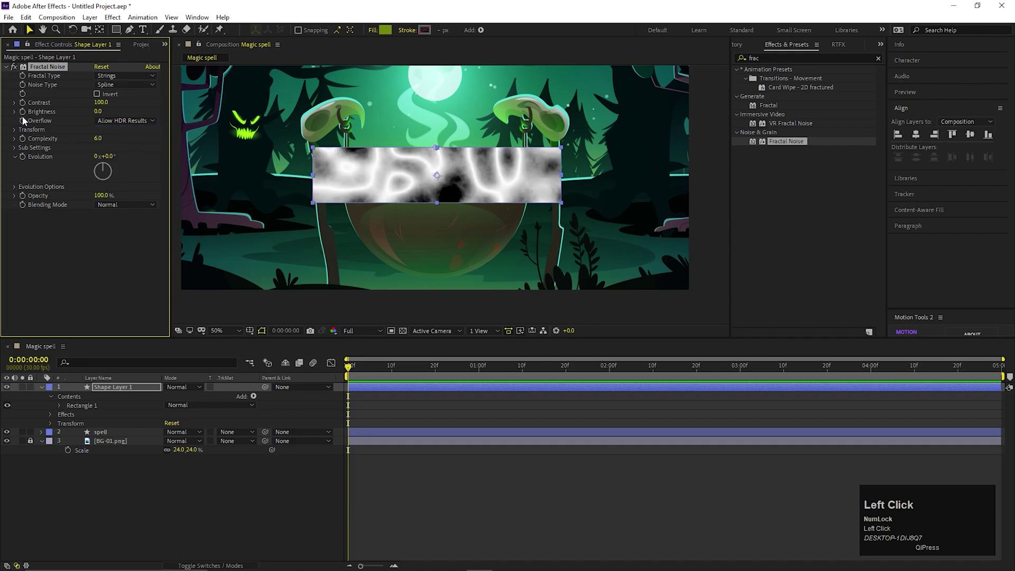
# - Set the noise Contrast to 250, Brightness to -25 and Complexity to 2
pyautogui.click(103, 103)
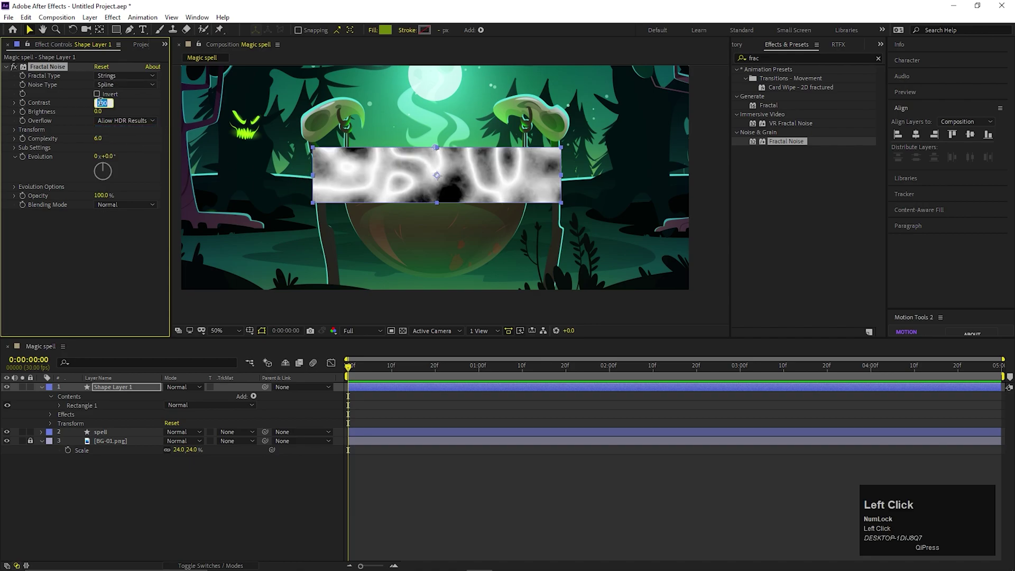
pyautogui.press('Return')
pyautogui.click(103, 113)
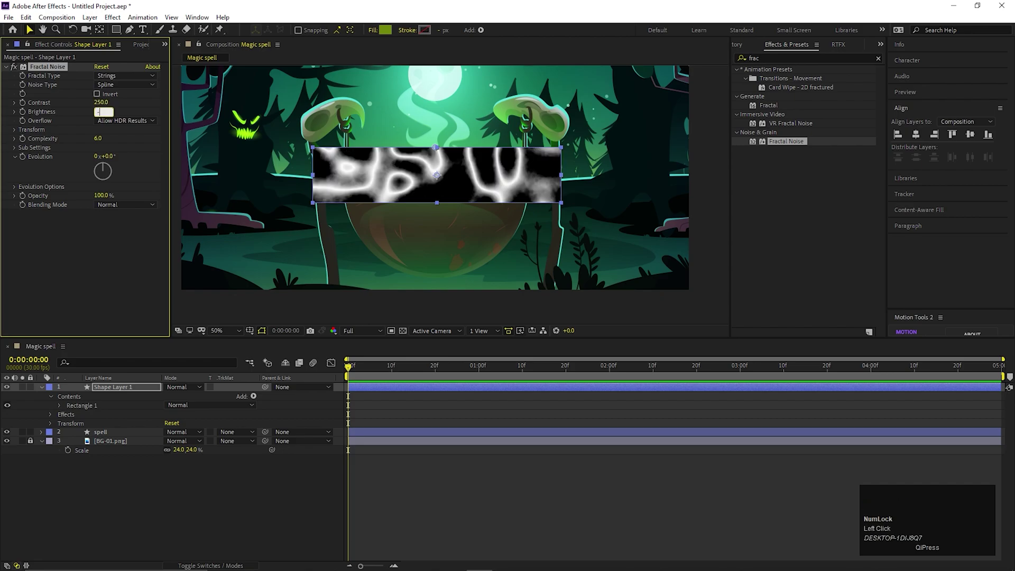
pyautogui.press('Return')
pyautogui.click(98, 138)
pyautogui.press('Return')
# - Stretch the noise with Scale Width 80 and Scale Height 20
pyautogui.click(16, 136)
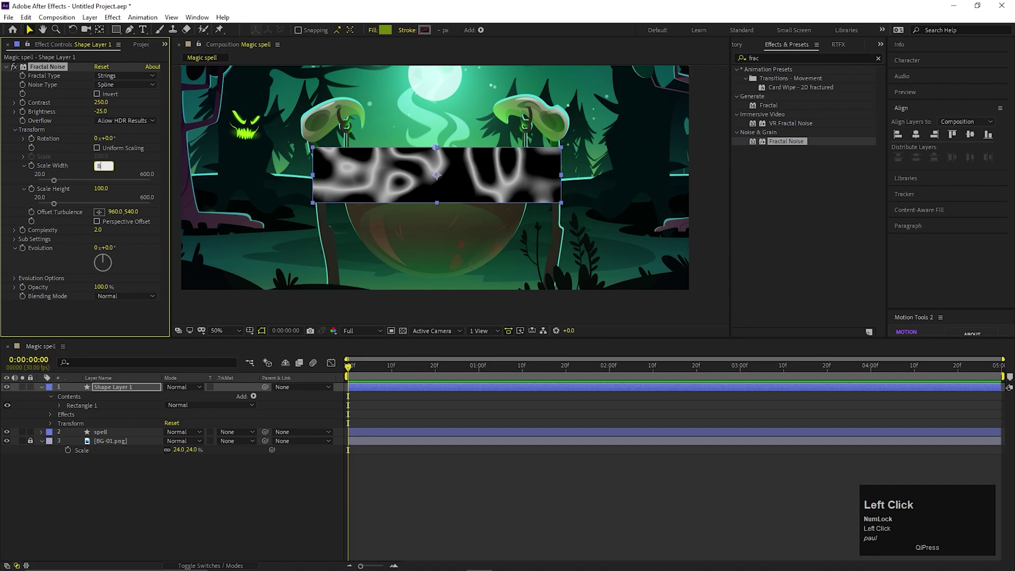
pyautogui.press('Return')
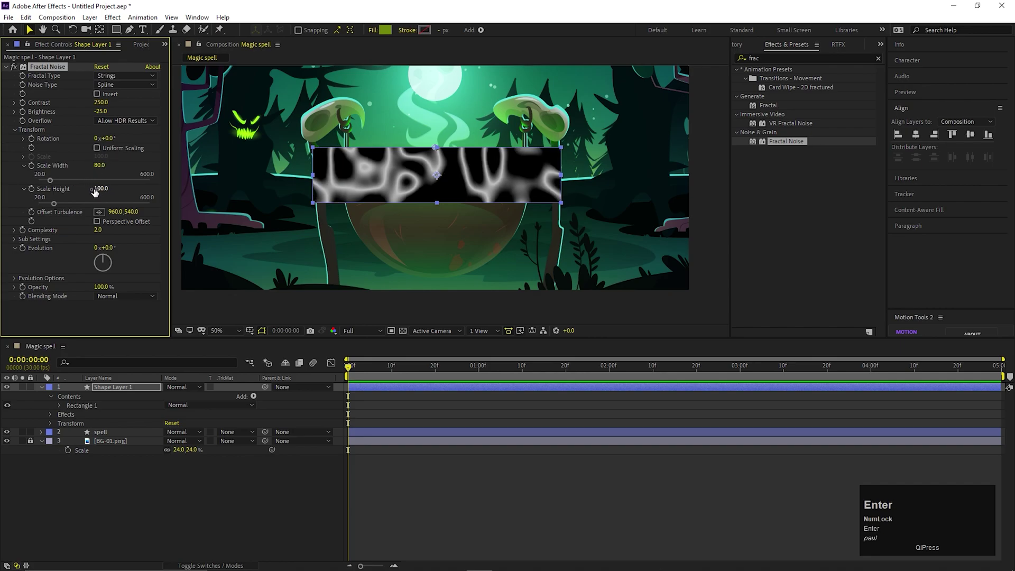
pyautogui.click(100, 190)
pyautogui.press('Return')
pyautogui.moveTo(348, 369); pyautogui.dragTo(16, 244)
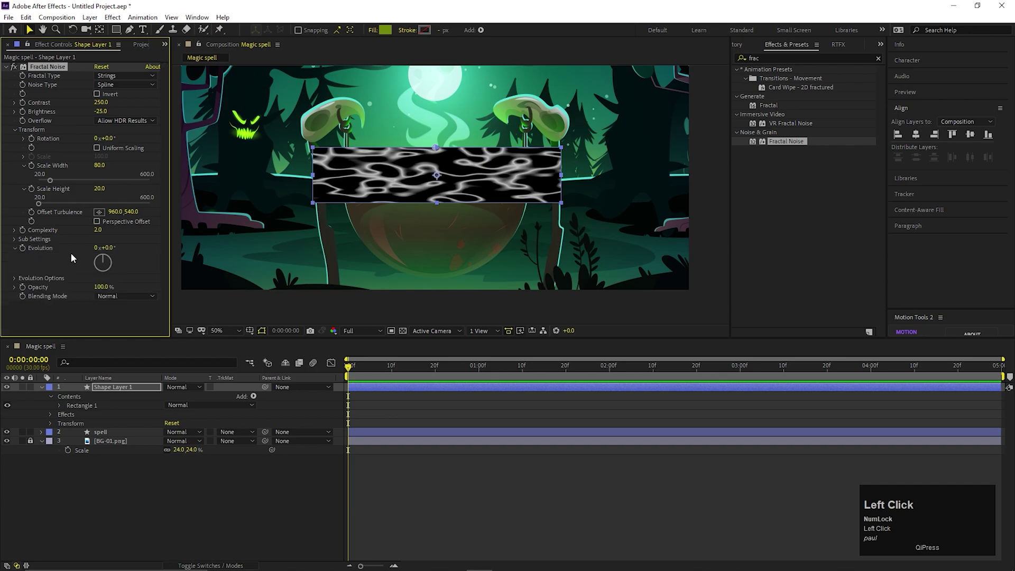
# - Enable Cycle Evolution and keyframe Evolution to one full revolution at the composition end
pyautogui.scroll(-3)
pyautogui.click(16, 284)
pyautogui.scroll(-3)
pyautogui.click(99, 291)
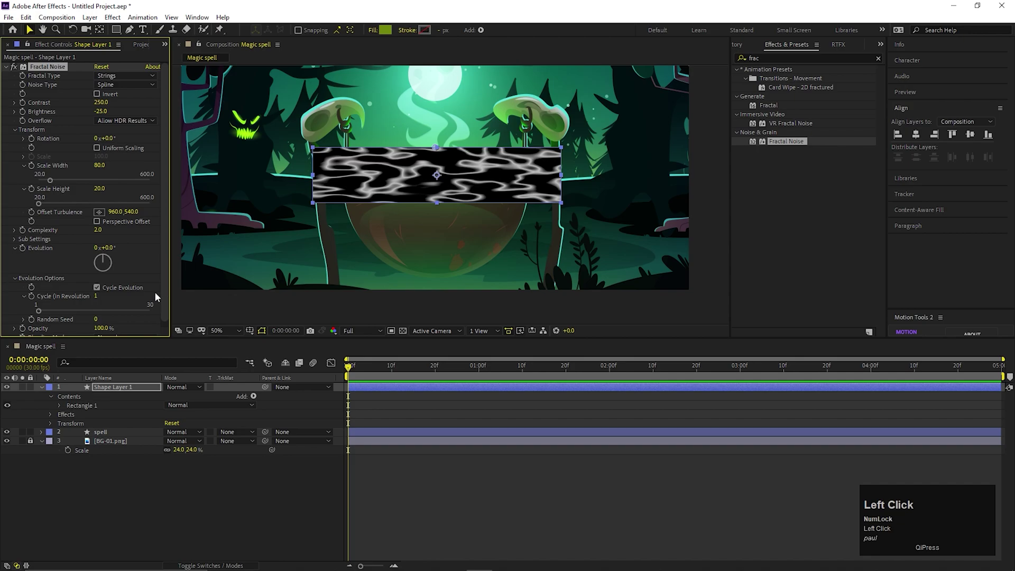
pyautogui.moveTo(27, 252); pyautogui.dragTo(98, 249)
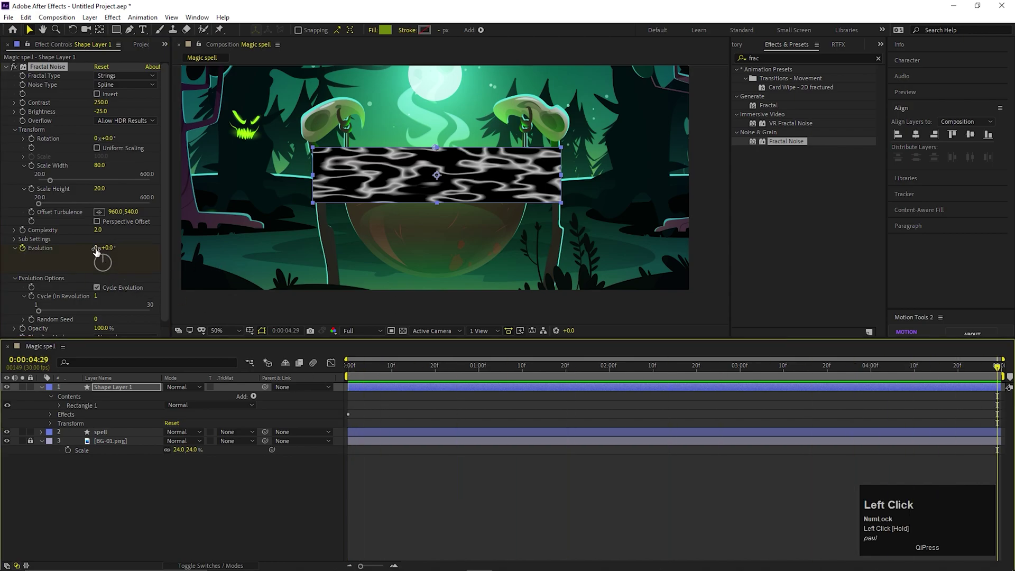
pyautogui.press('Return')
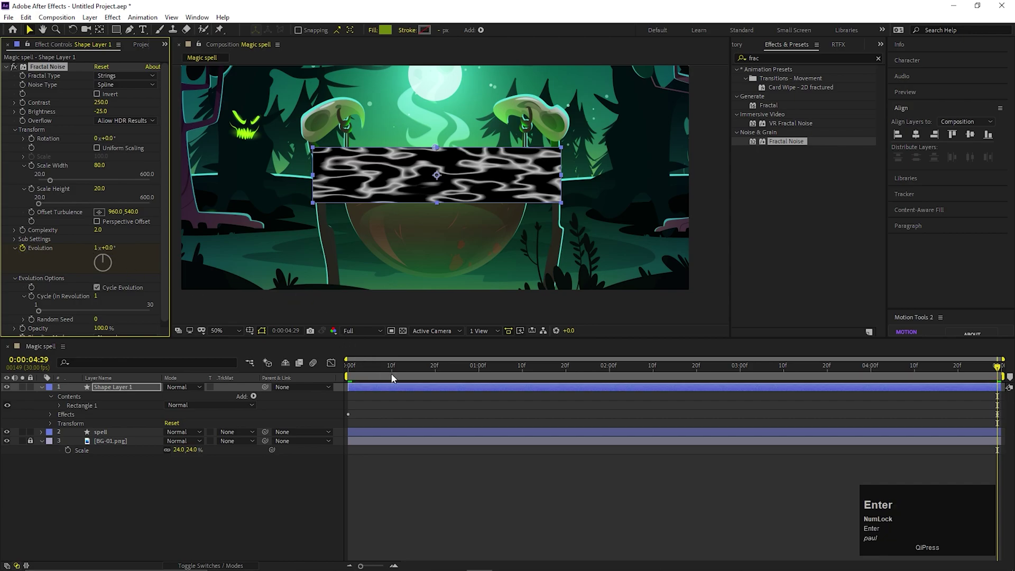
# - Preview the flowing noise from the start, then collapse the noise settings
pyautogui.click(394, 375)
pyautogui.press('space')
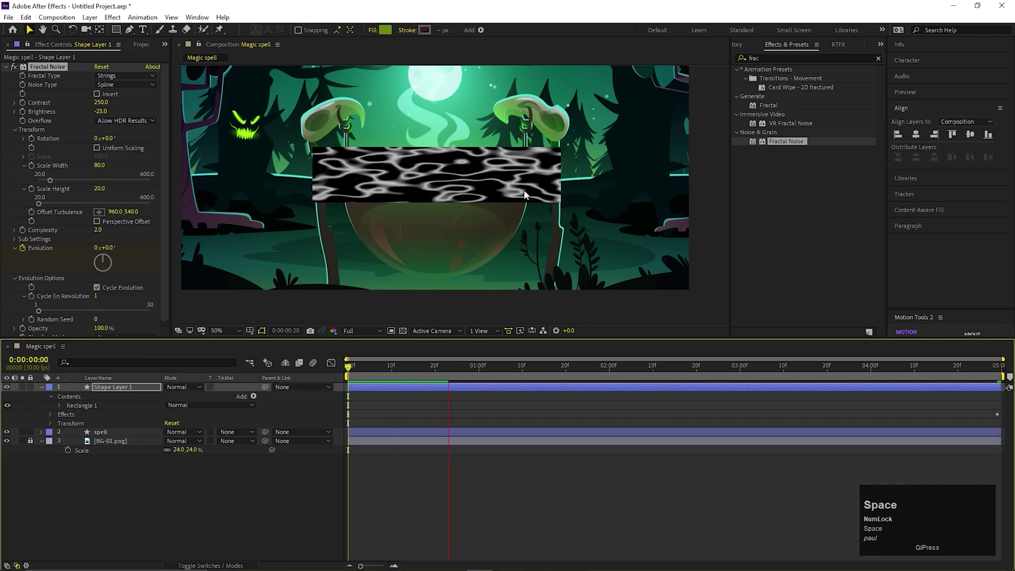
pyautogui.click(451, 379)
pyautogui.scroll(-3)
pyautogui.scroll(3)
pyautogui.click(16, 138)
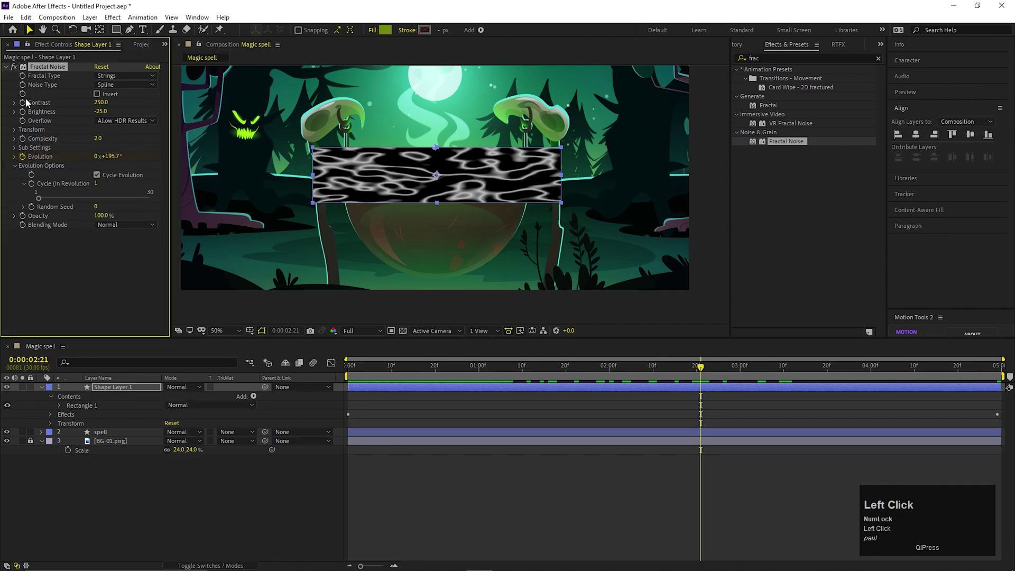
# - Apply a Tritone effect to tint the noise layer acid green
pyautogui.click(88, 265)
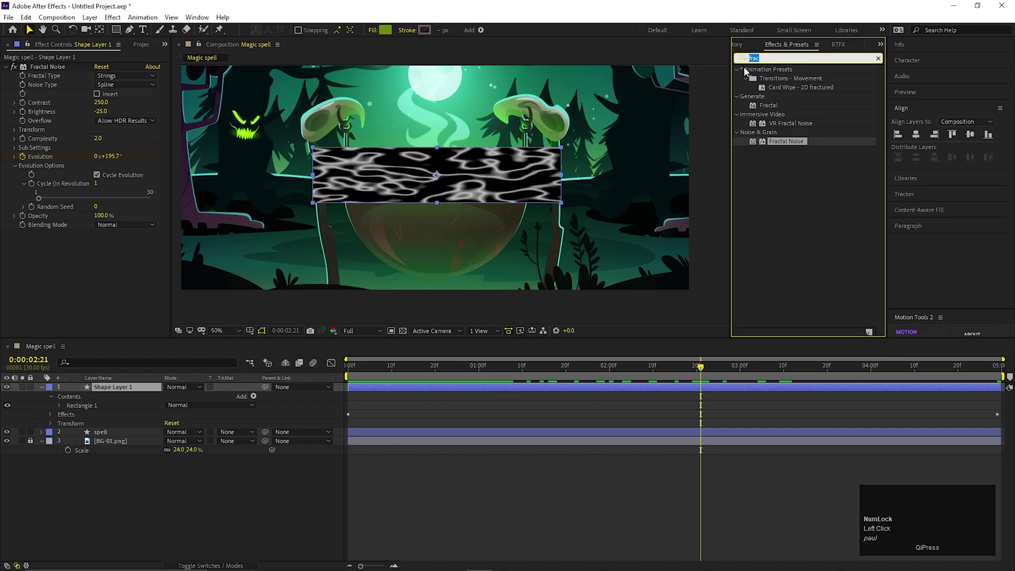
pyautogui.write('tri')
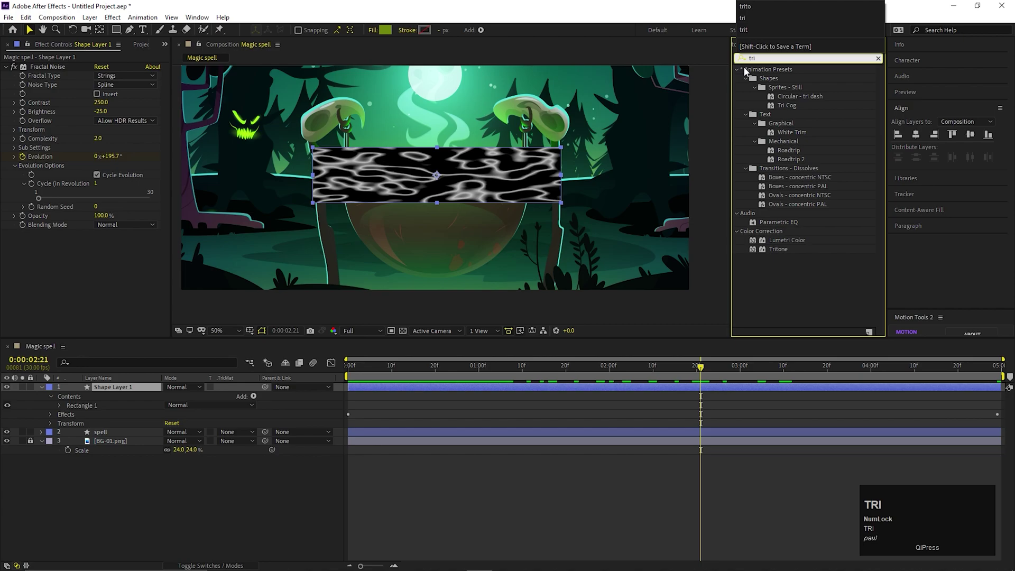
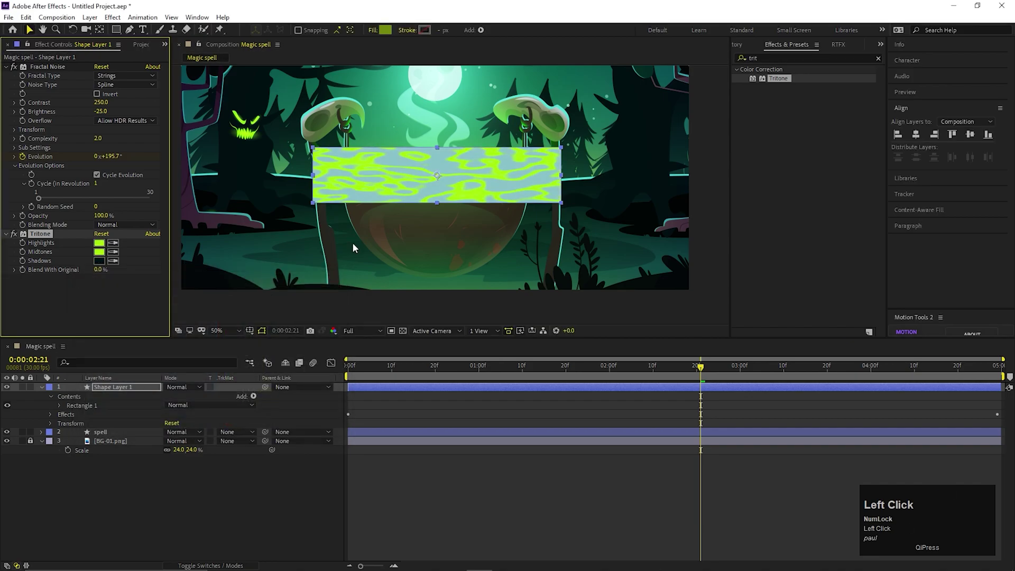
pyautogui.click(126, 296)
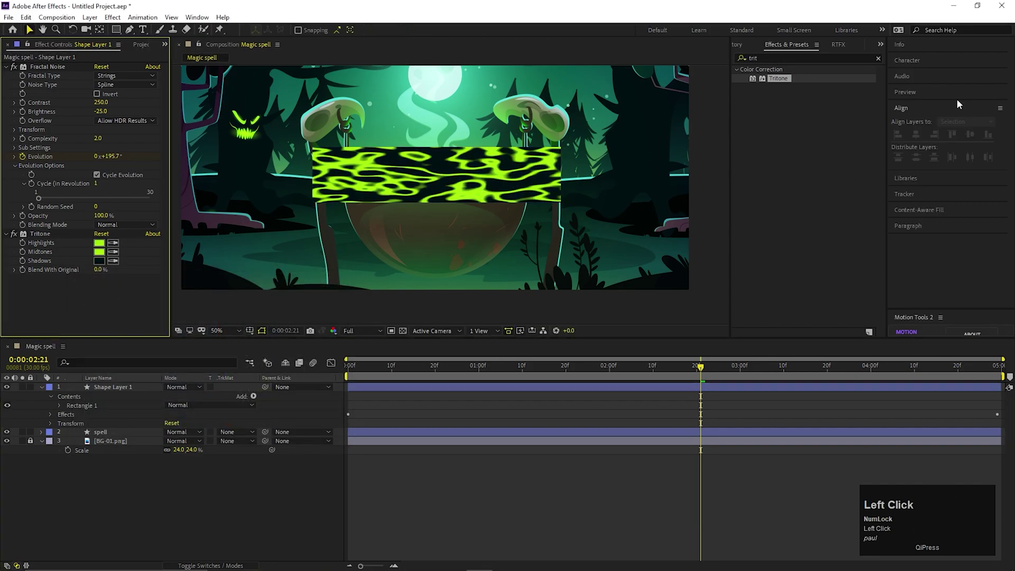
# - Apply a Glow effect to the noise layer with a 50% threshold
pyautogui.write('glow')
pyautogui.click(777, 126)
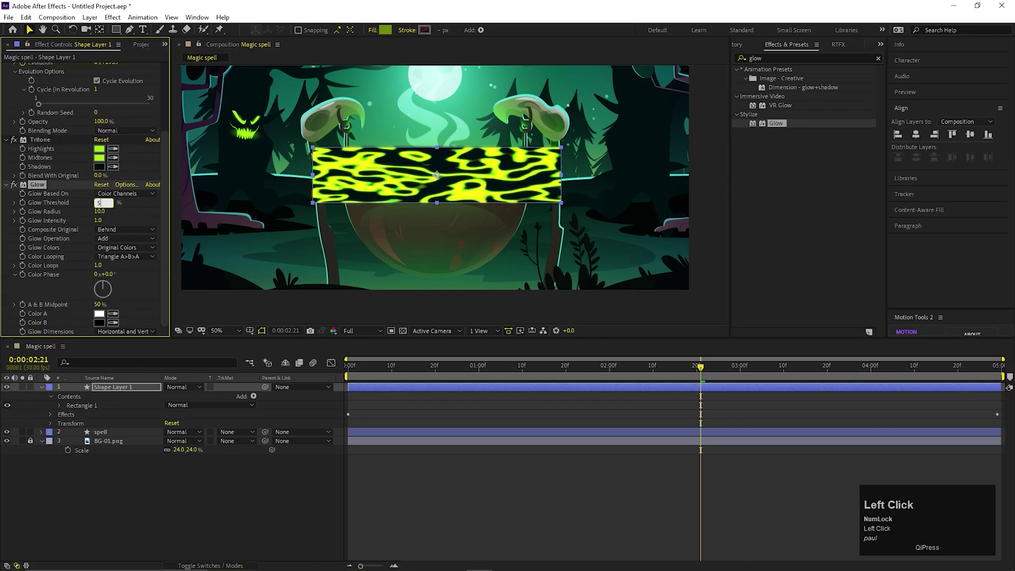
pyautogui.press('Return')
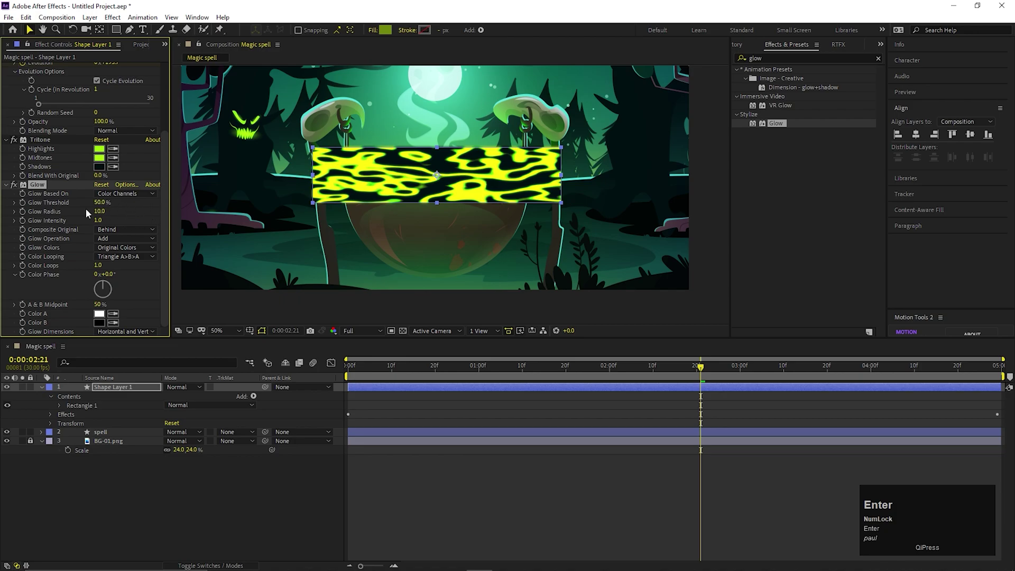
pyautogui.click(158, 505)
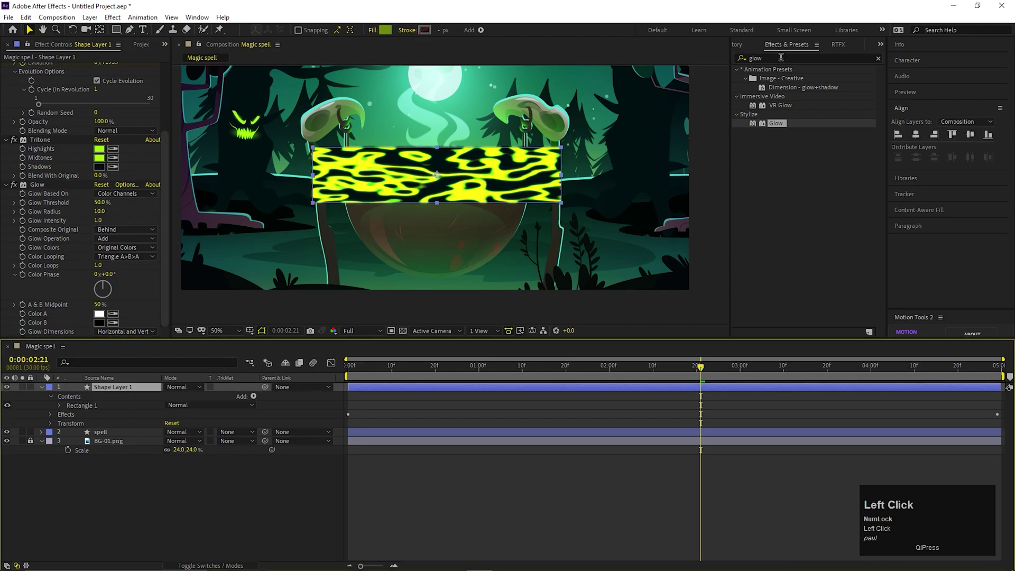
# - Apply Set Matte to the shape layer taking its matte from the 'spell' layer
pyautogui.write('set')
pyautogui.press('space')
pyautogui.write('ma')
pyautogui.click(784, 84)
pyautogui.scroll(-3)
pyautogui.click(112, 293)
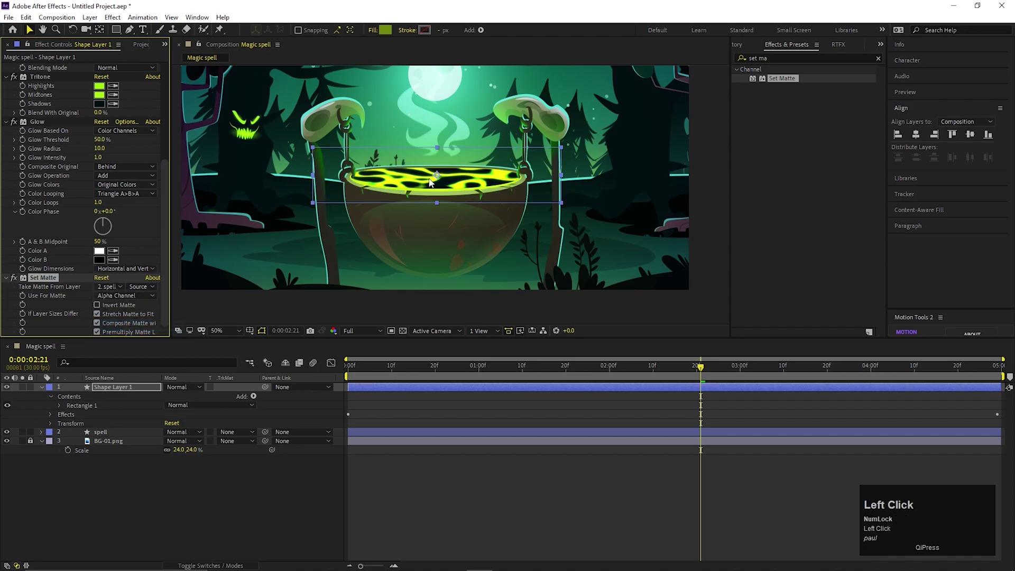
# - Preview and scrub the matted noise animation over the cauldron liquid
pyautogui.press('space')
pyautogui.moveTo(106, 101); pyautogui.dragTo(312, 302)
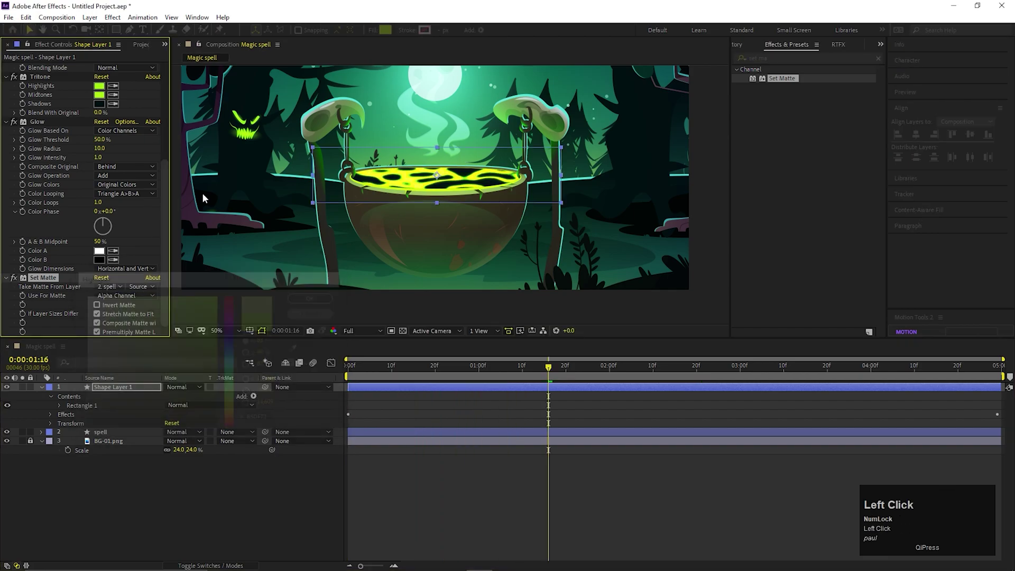
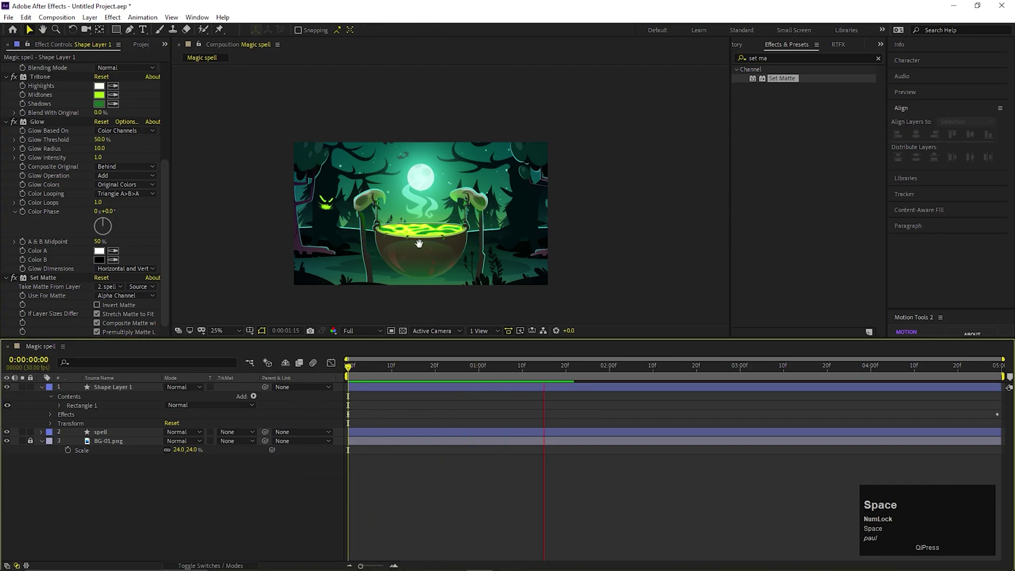
pyautogui.scroll(3)
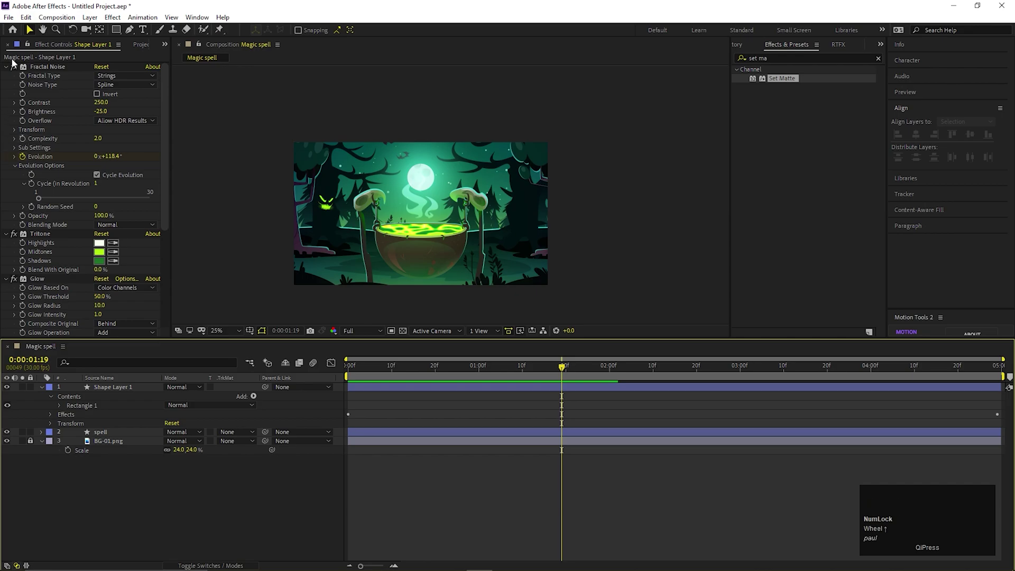
# - Pre-compose the duplicated liquid and spell layers into a composition named 'shine'
pyautogui.click(8, 73)
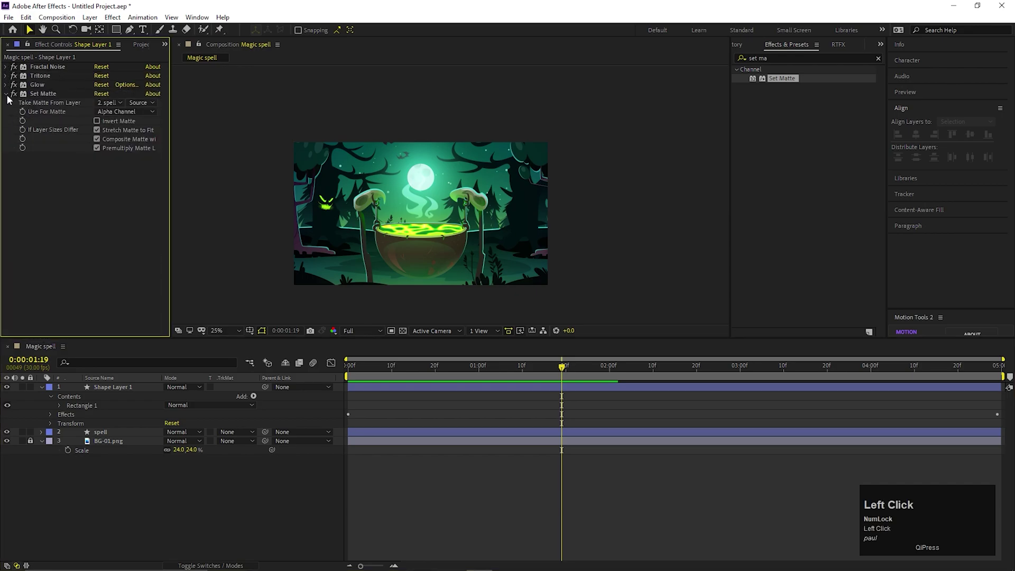
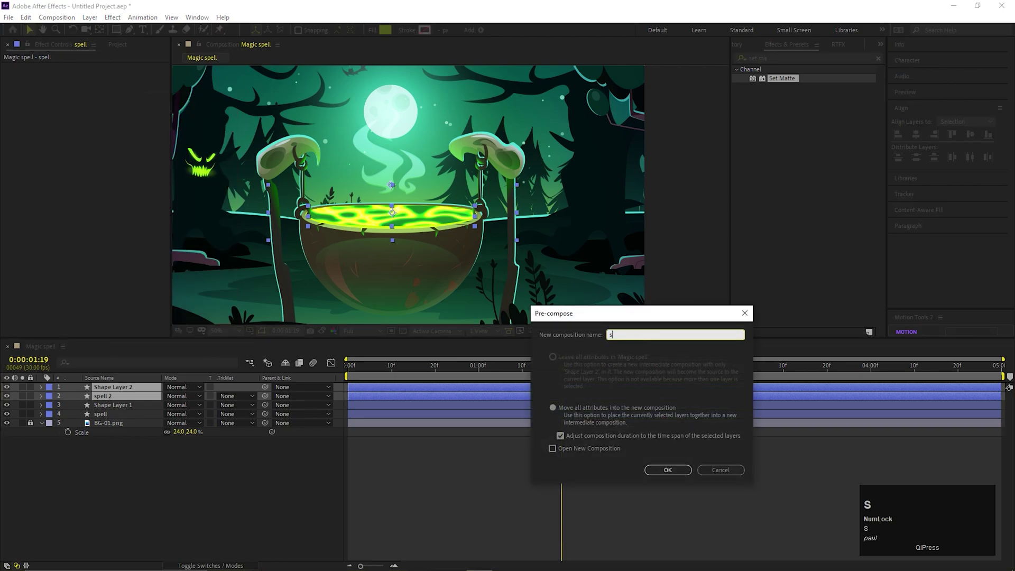
pyautogui.write('shine')
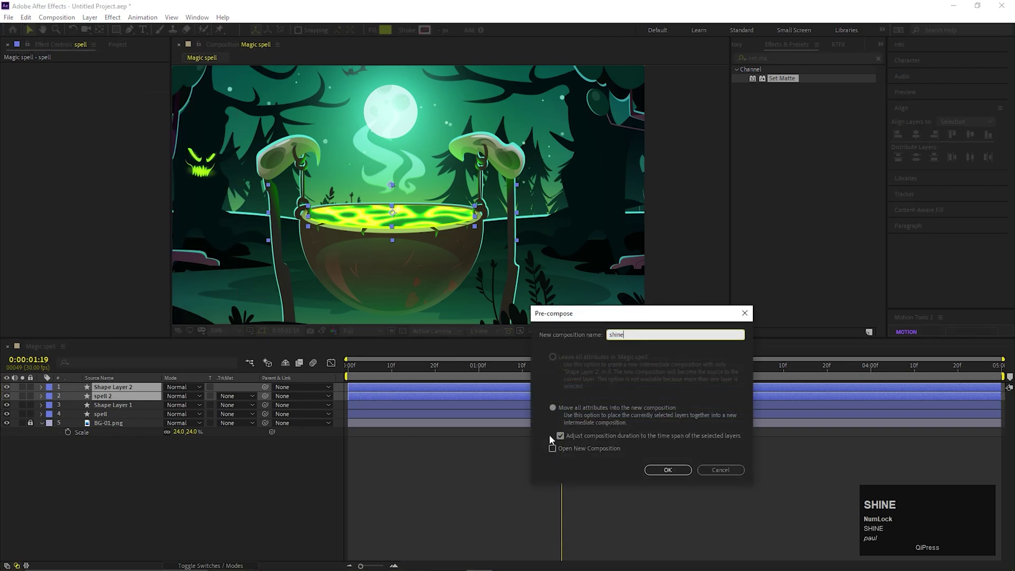
pyautogui.click(564, 416)
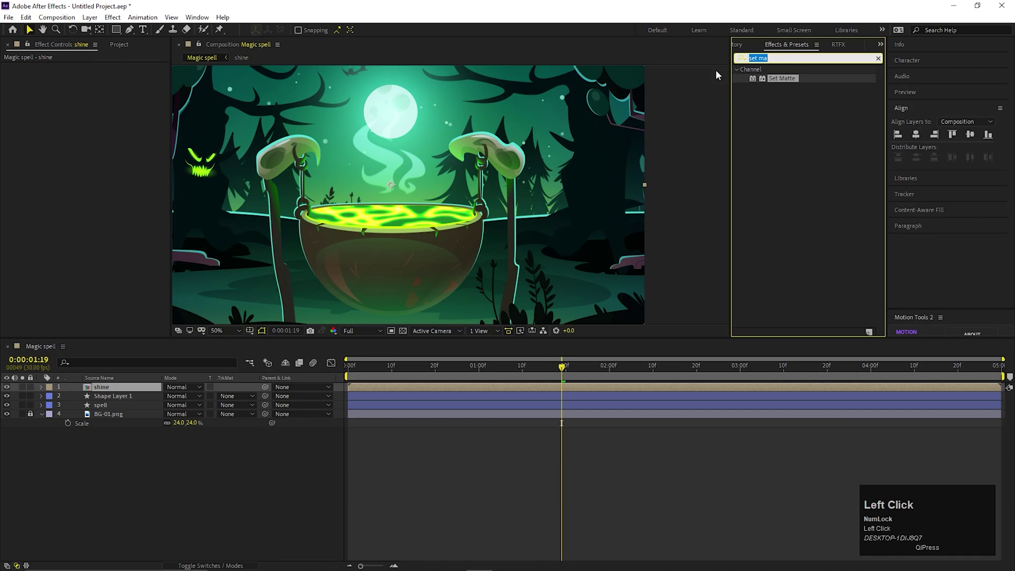
# - Apply CC Radial Fast Blur to the shine layer with its Center on the liquid surface
pyautogui.press('c')
pyautogui.write('cc')
pyautogui.press('space')
pyautogui.write('rad')
pyautogui.click(793, 94)
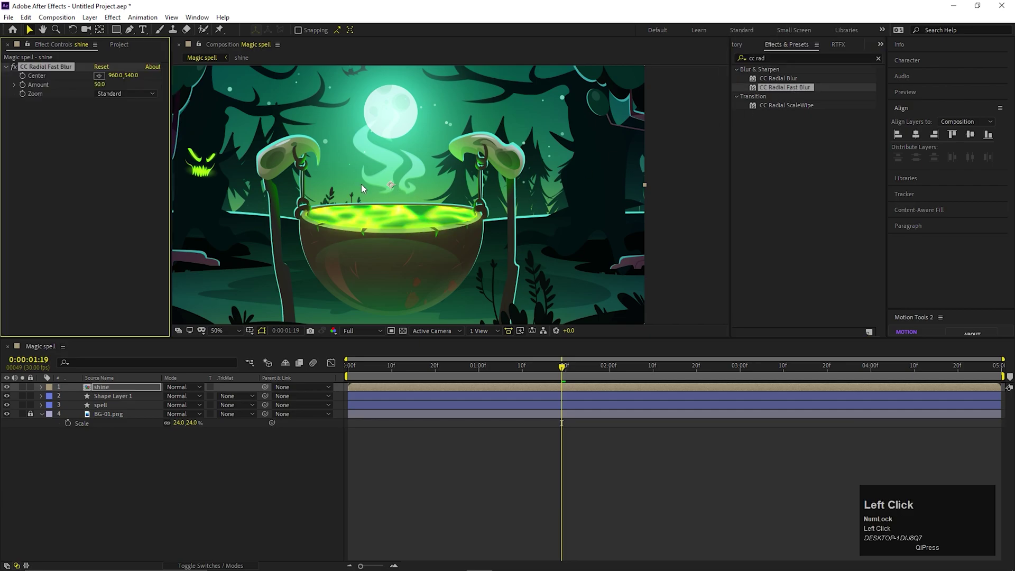
pyautogui.moveTo(394, 192); pyautogui.dragTo(397, 233)
# - Raise the radial blur Amount to 85 for longer light rays
pyautogui.scroll(3)
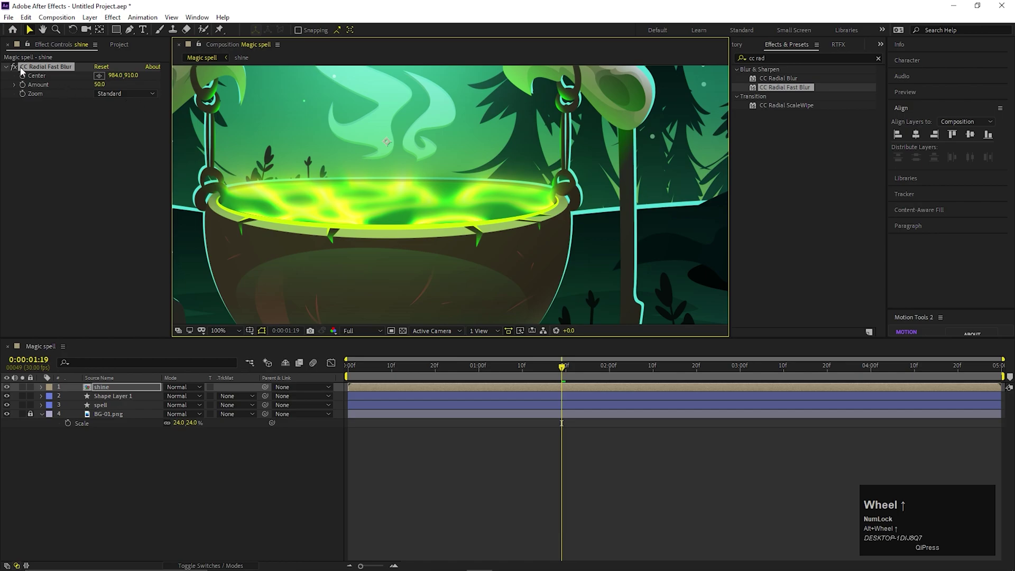
pyautogui.click(17, 70)
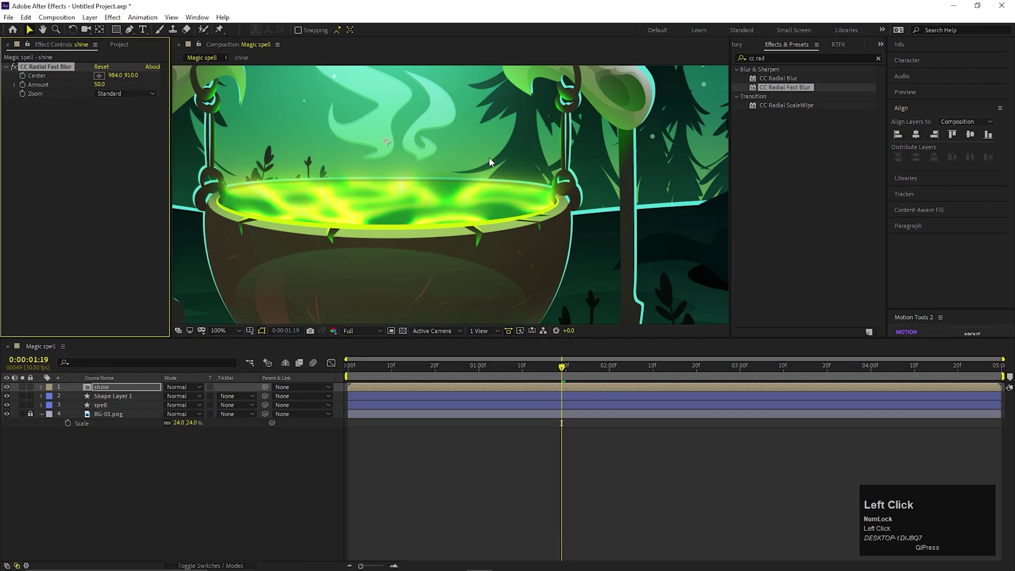
pyautogui.scroll(-3)
pyautogui.moveTo(515, 375); pyautogui.dragTo(365, 382)
# - Preview the rays streaming from the cauldron across the animation
pyautogui.moveTo(393, 386); pyautogui.dragTo(371, 259)
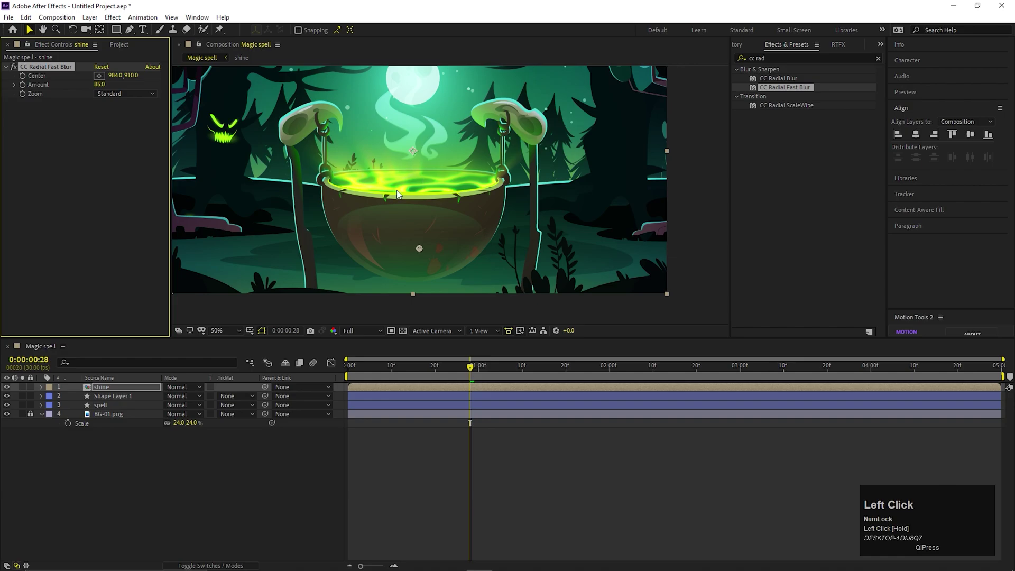
pyautogui.press('space')
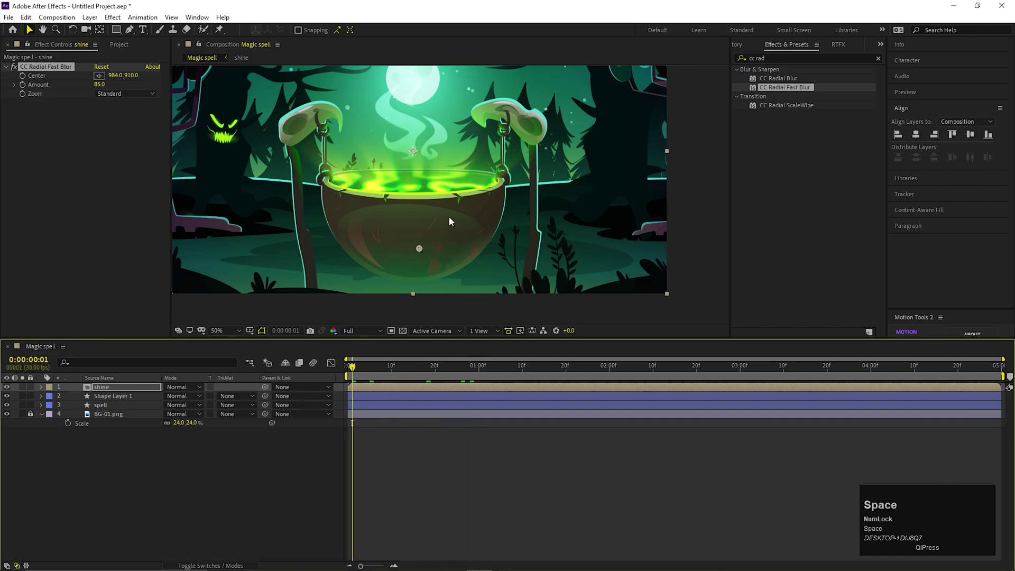
pyautogui.moveTo(433, 379); pyautogui.dragTo(375, 388)
pyautogui.press('space')
pyautogui.scroll(-3)
pyautogui.scroll(3)
pyautogui.scroll(-3)
# - Create a full-frame white 1920x1080 solid layer named 'bubble'
pyautogui.click(156, 487)
pyautogui.rightClick(169, 486)
pyautogui.doubleClick(363, 398)
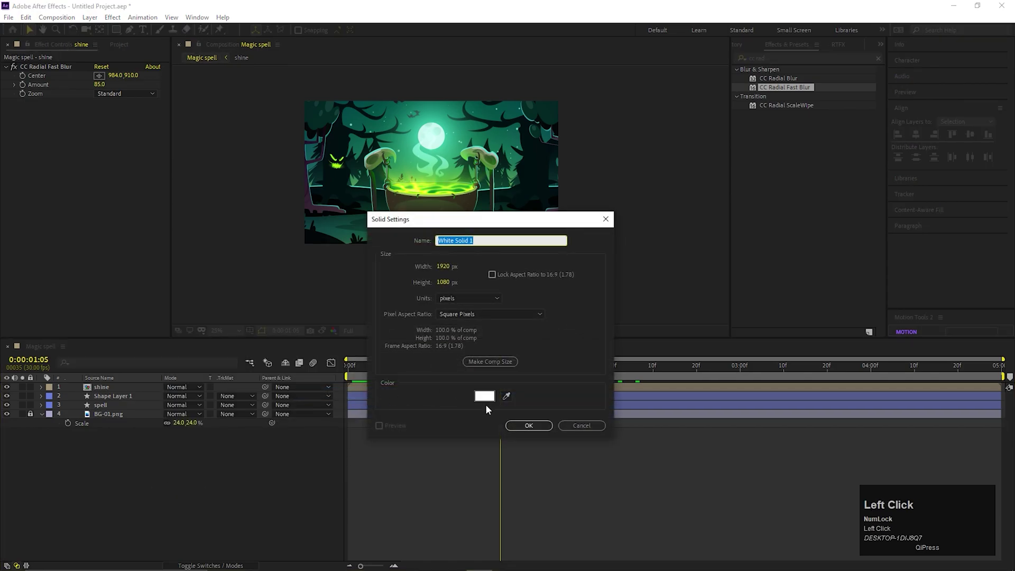
pyautogui.write('bubble')
pyautogui.press('Return')
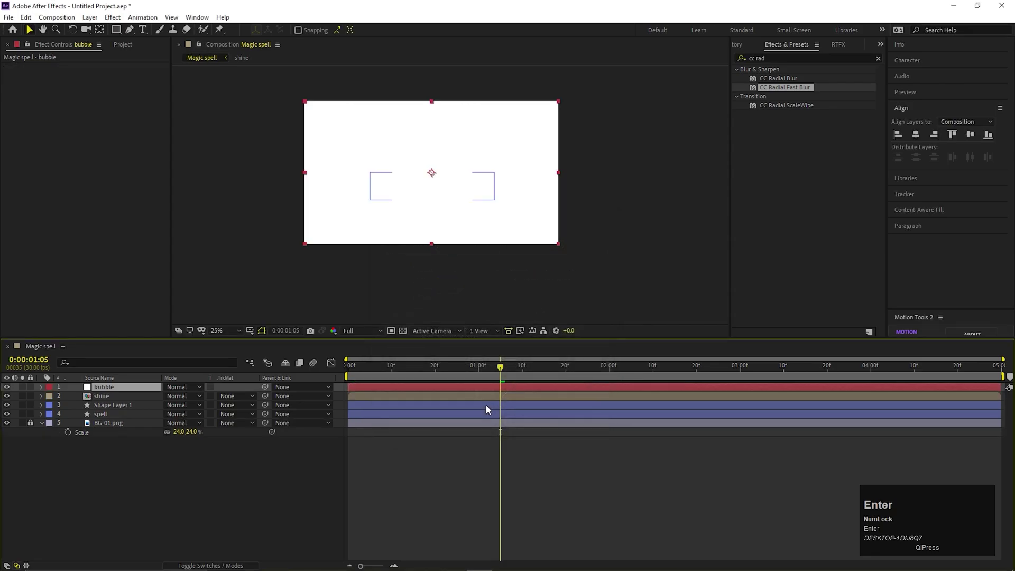
# - Search Effects & Presets for the CC Particle effects
pyautogui.click(147, 446)
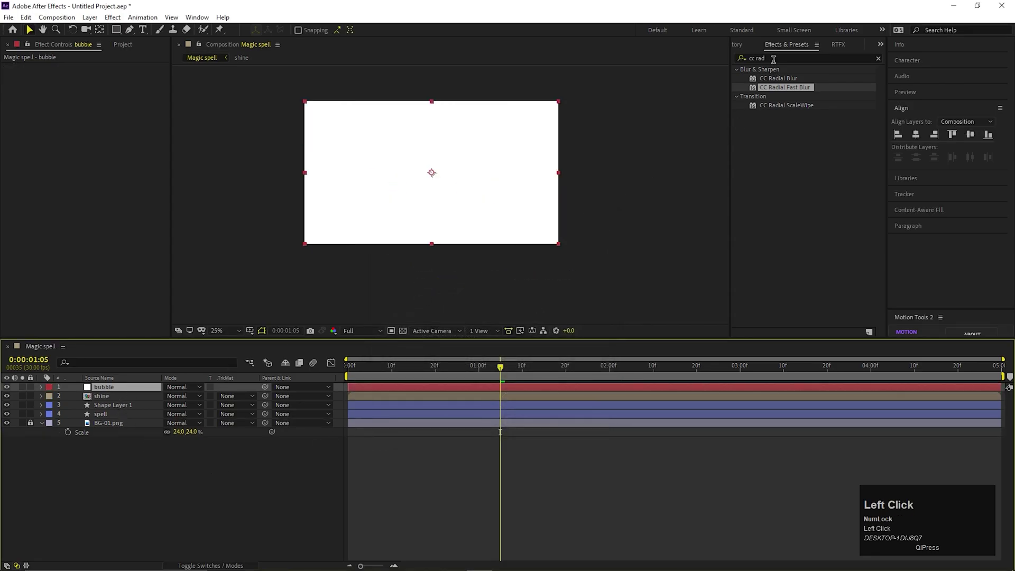
pyautogui.press('space')
pyautogui.write('par')
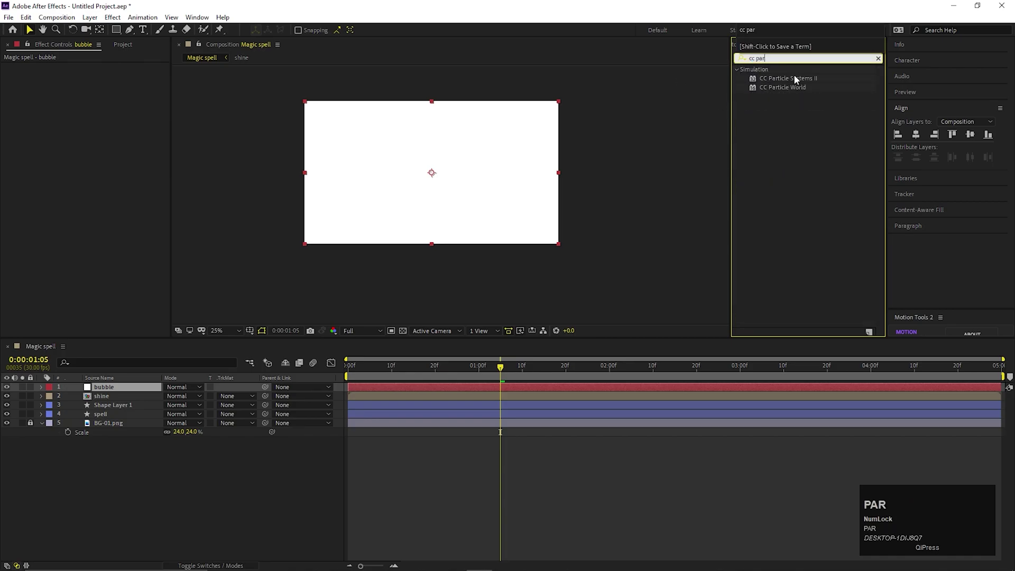
# - Apply CC Particle Systems II to the bubble layer and reveal its Particle settings for the Bubble type
pyautogui.click(798, 81)
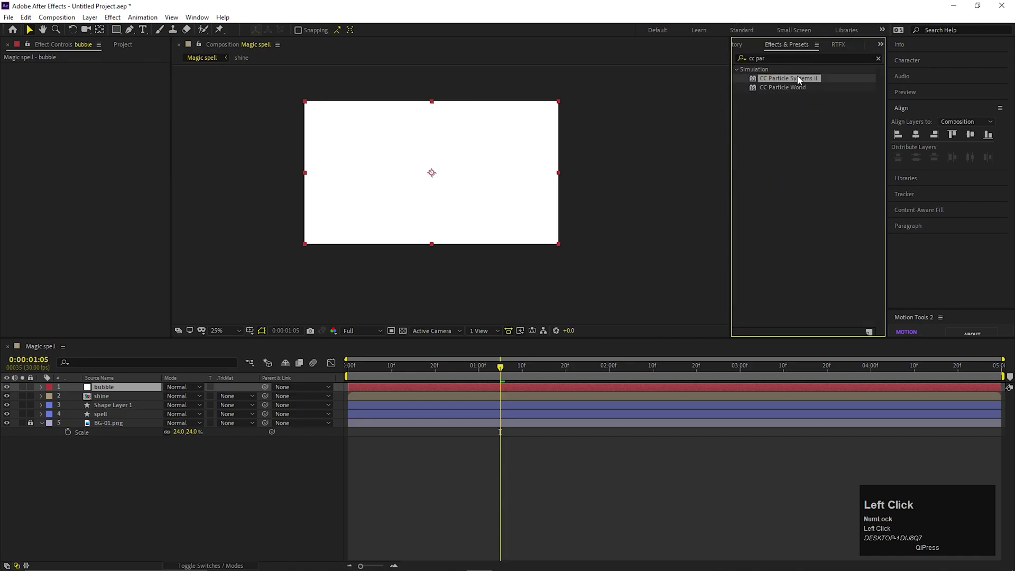
pyautogui.scroll(3)
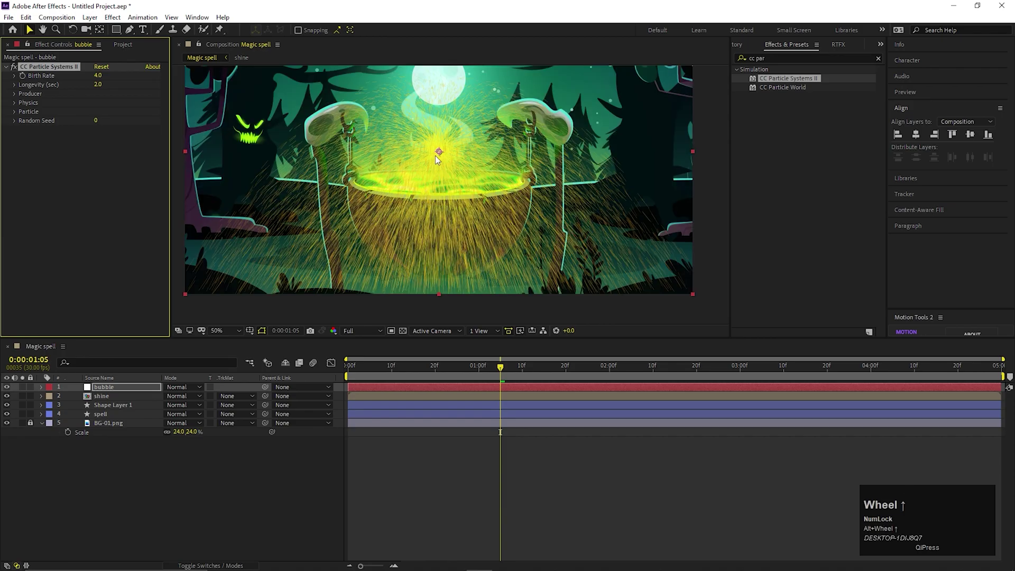
pyautogui.scroll(-3)
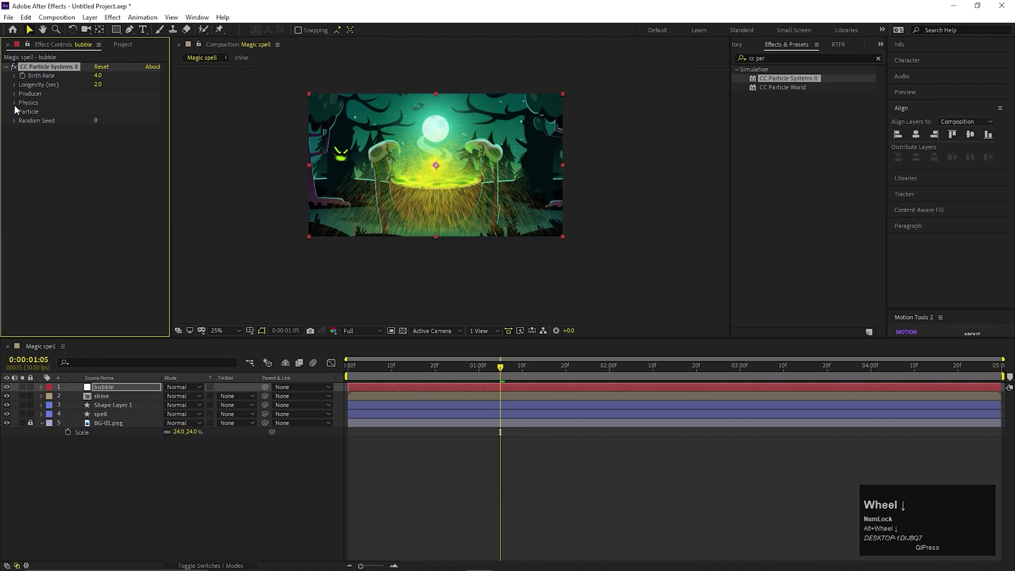
pyautogui.click(16, 108)
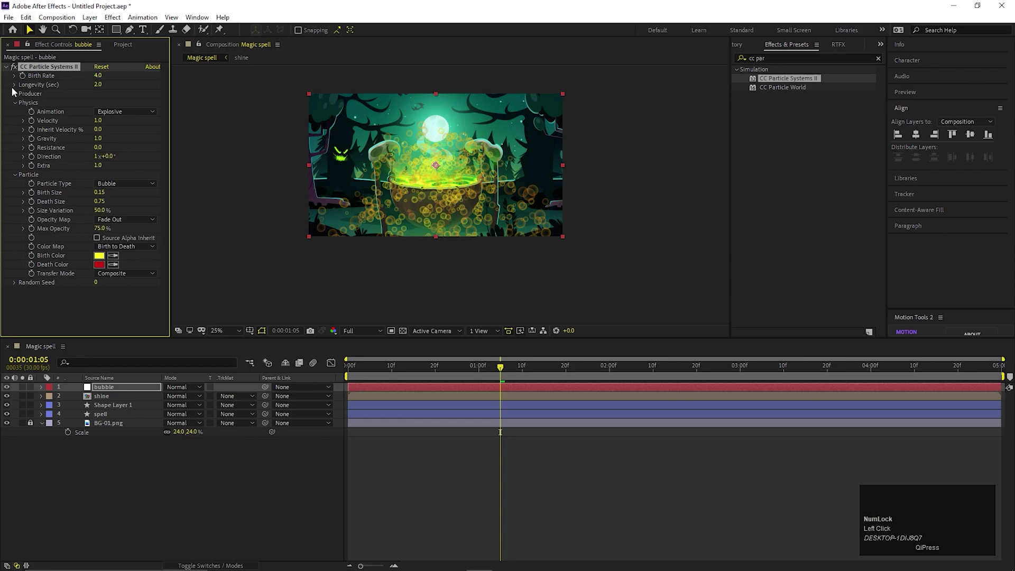
# - Lower the particle Birth Rate and set Longevity to 1.3 for shorter-lived bubbles
pyautogui.click(17, 97)
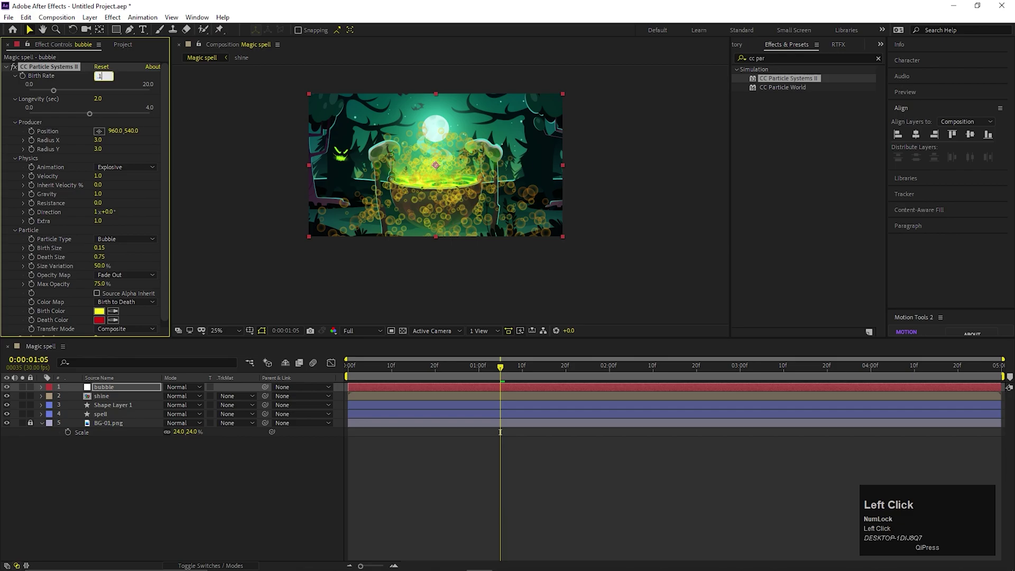
pyautogui.press('Return')
pyautogui.scroll(3)
pyautogui.scroll(-3)
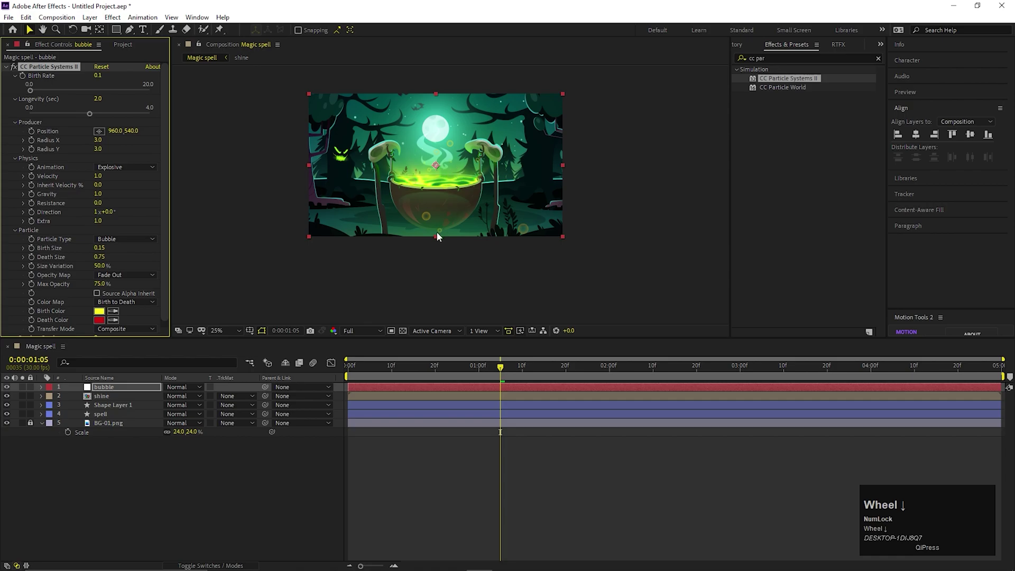
pyautogui.moveTo(426, 373); pyautogui.dragTo(103, 97)
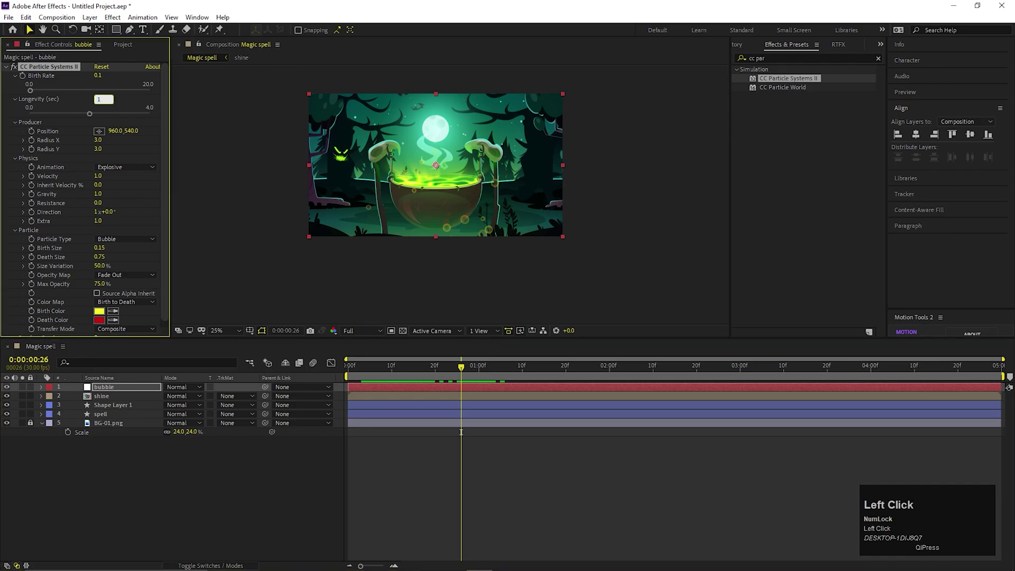
pyautogui.press('Return')
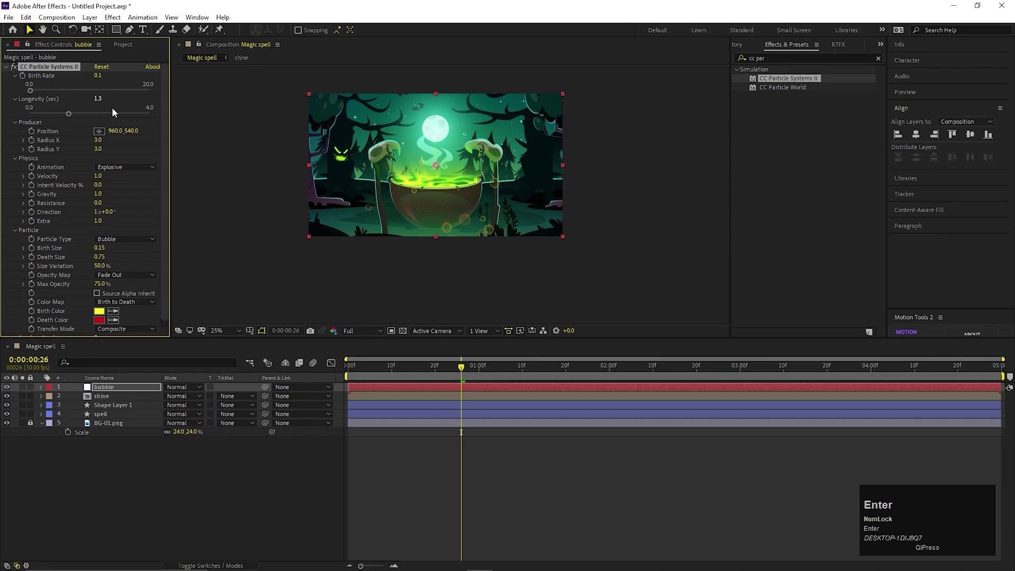
# - Set Velocity to 0.1 and Gravity to -0.1 so bubbles drift slowly upward, then scrub to check
pyautogui.click(56, 172)
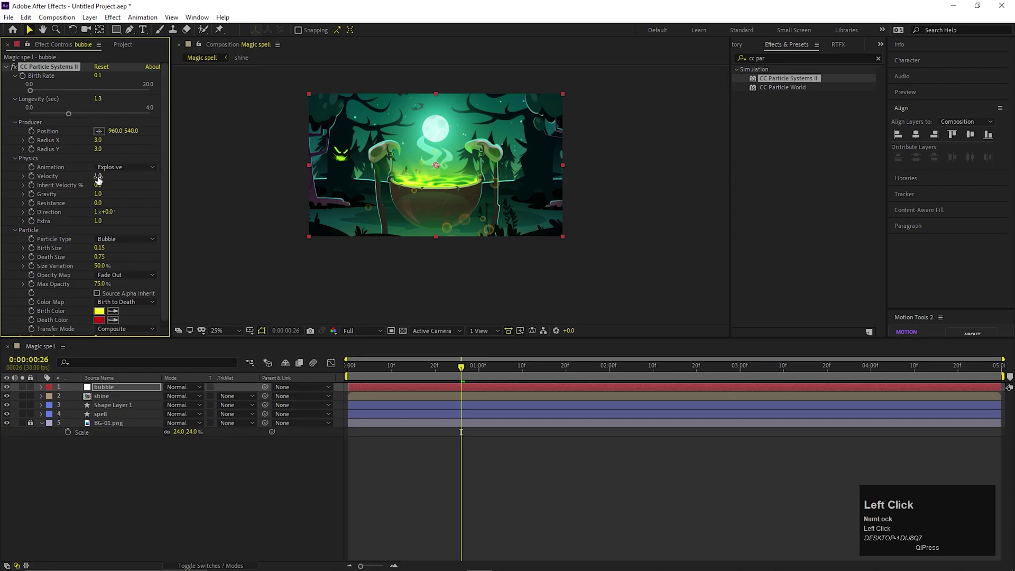
pyautogui.click(100, 177)
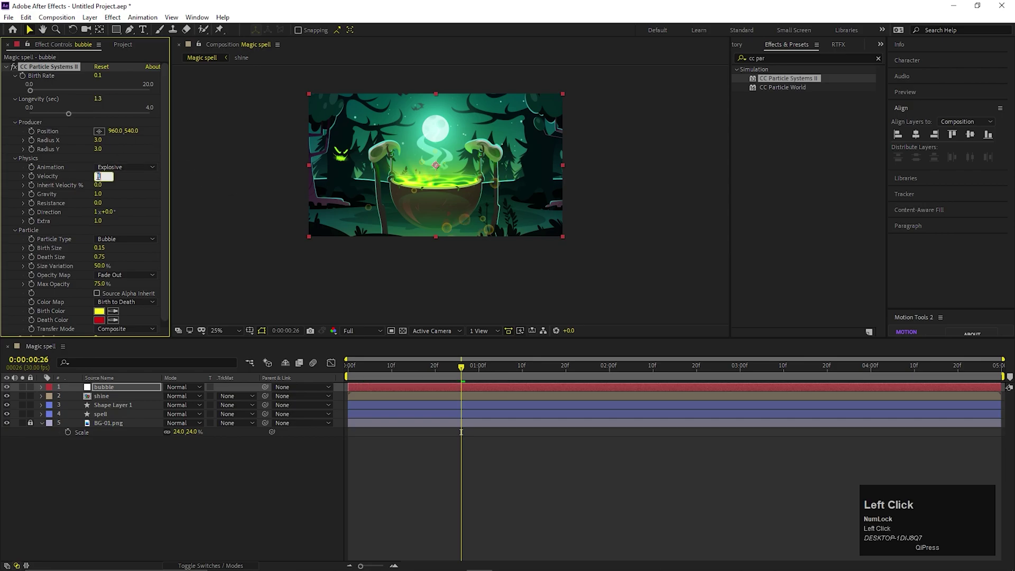
pyautogui.press('Return')
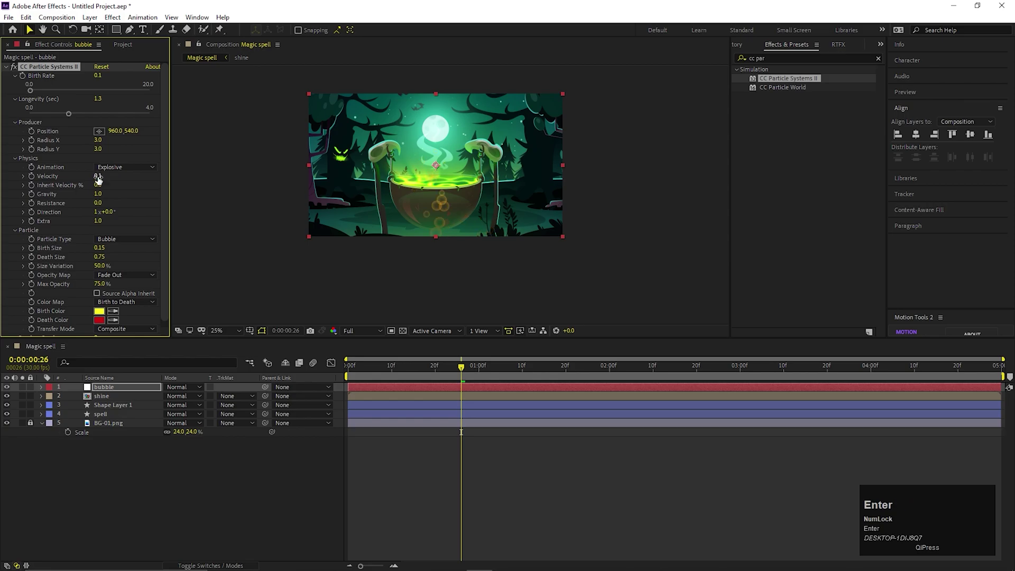
pyautogui.click(103, 184)
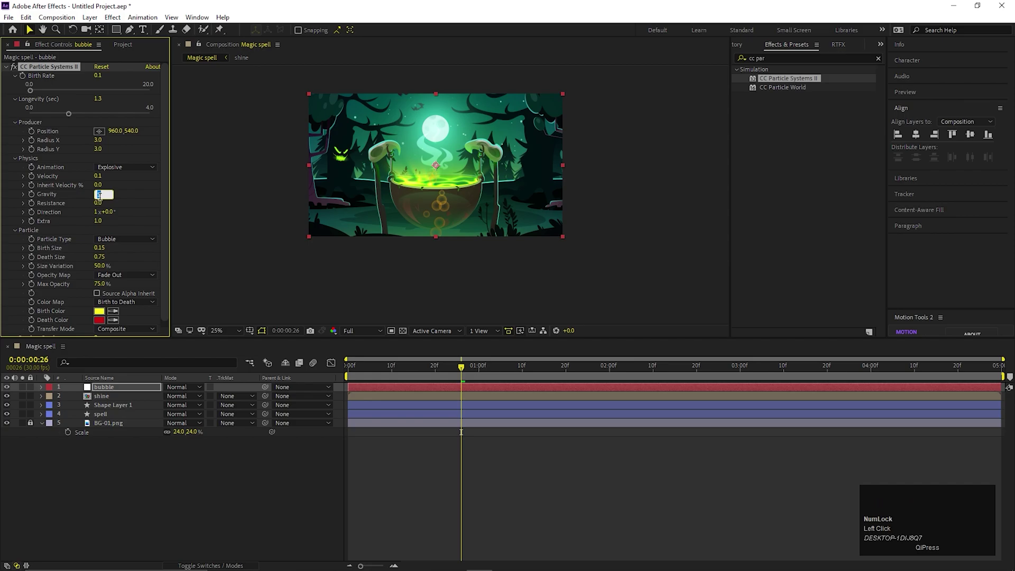
pyautogui.press('Return')
pyautogui.moveTo(451, 373); pyautogui.dragTo(445, 182)
# - Place the emitter on the brew at 960,654 with Radius X 30 and preview from the start
pyautogui.scroll(3)
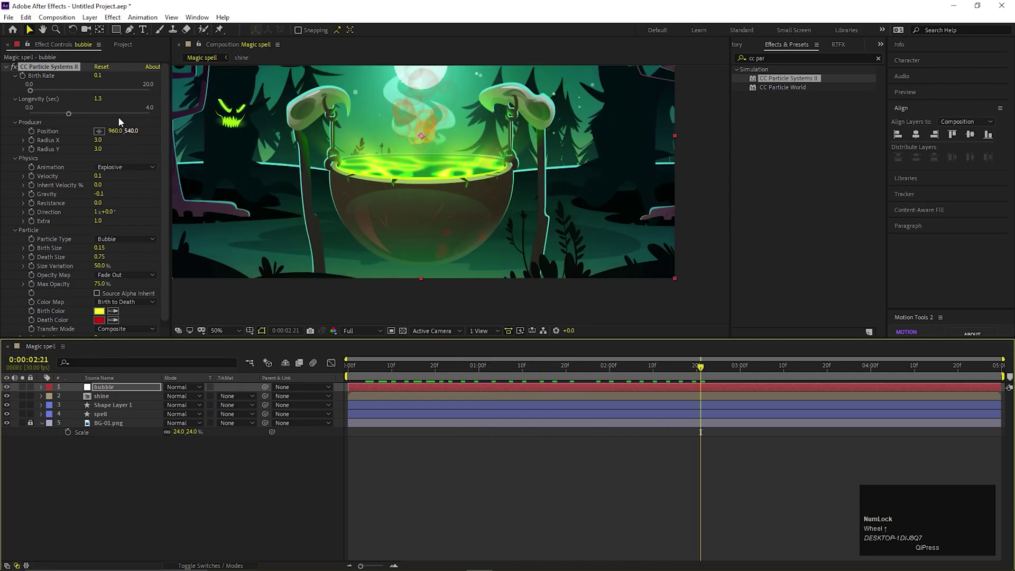
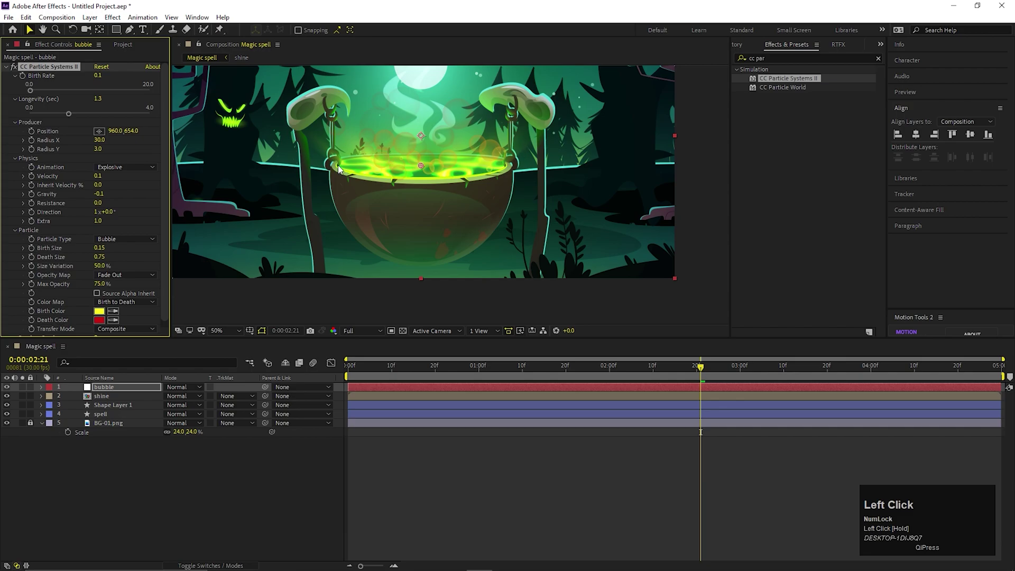
pyautogui.moveTo(390, 375); pyautogui.dragTo(364, 375)
pyautogui.press('space')
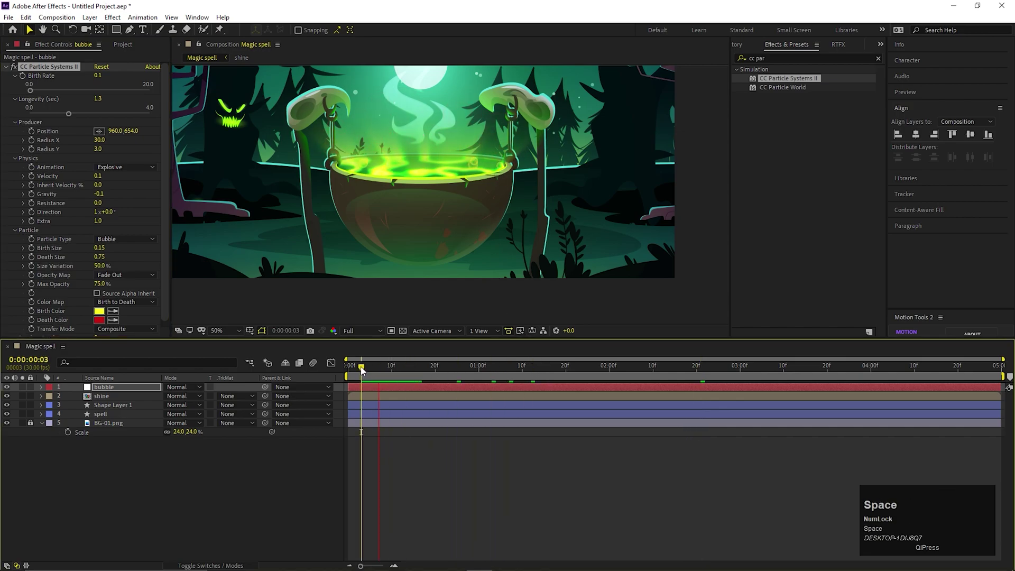
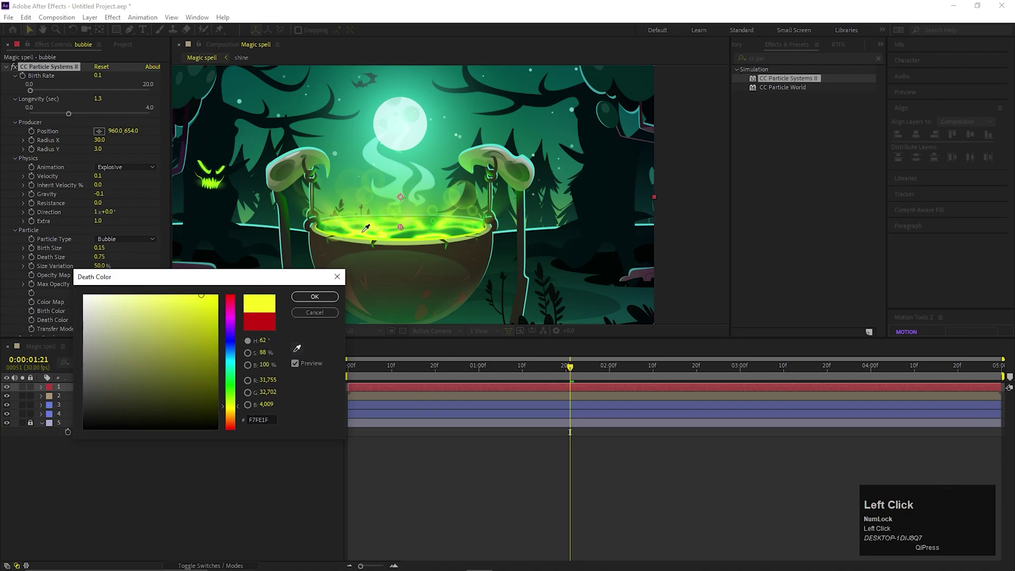
# - Preview the bubbles with green Birth Color and yellow F7FE1F Death Color
pyautogui.press('space')
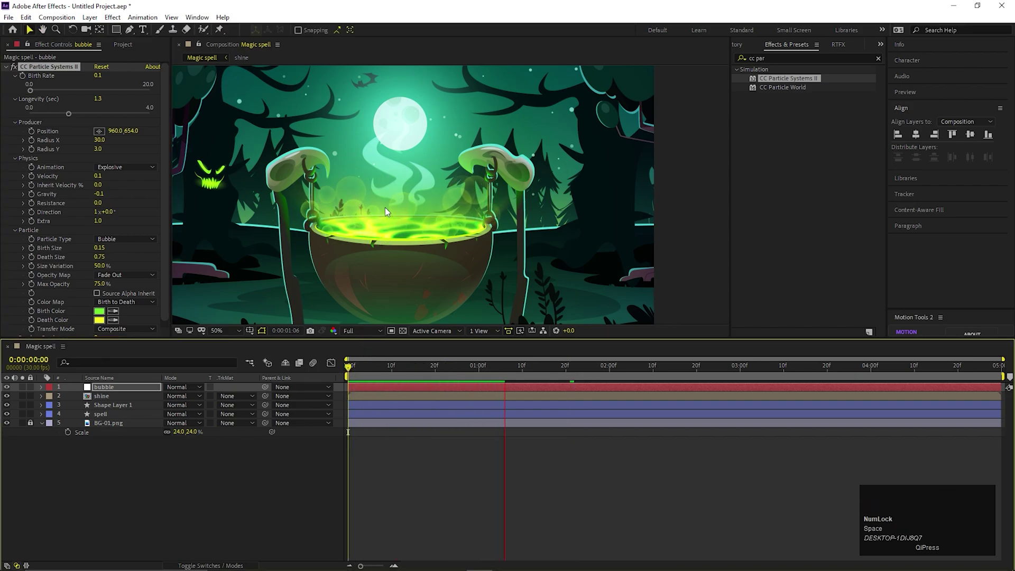
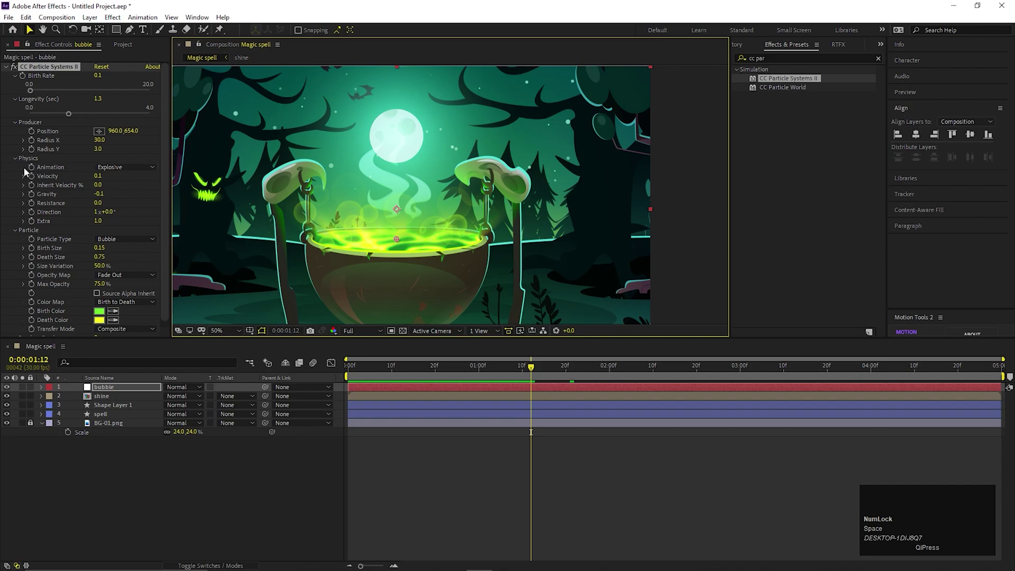
# - Set bubble Birth Size to 0.04 with 20% Size Variation
pyautogui.click(19, 165)
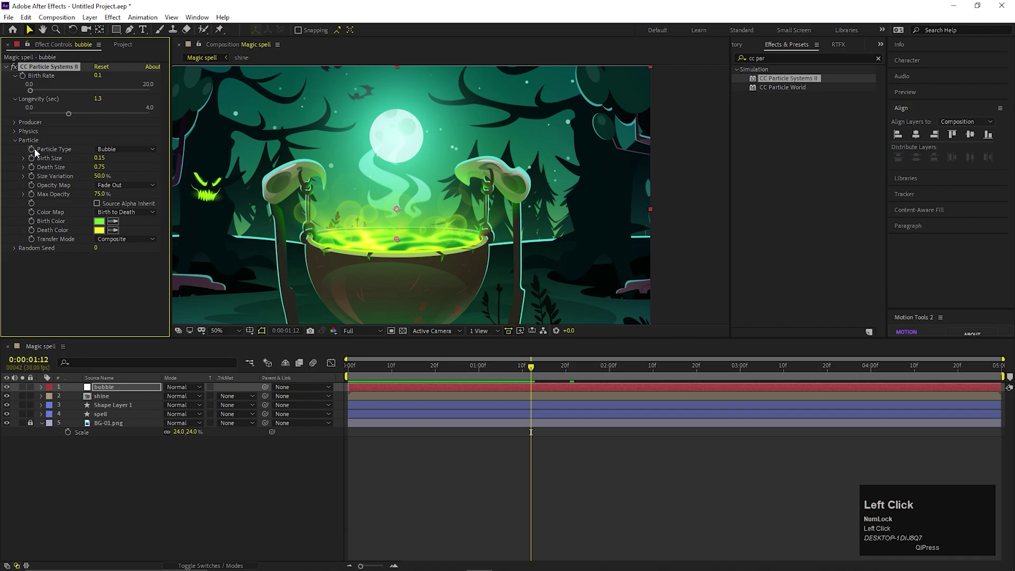
pyautogui.click(106, 159)
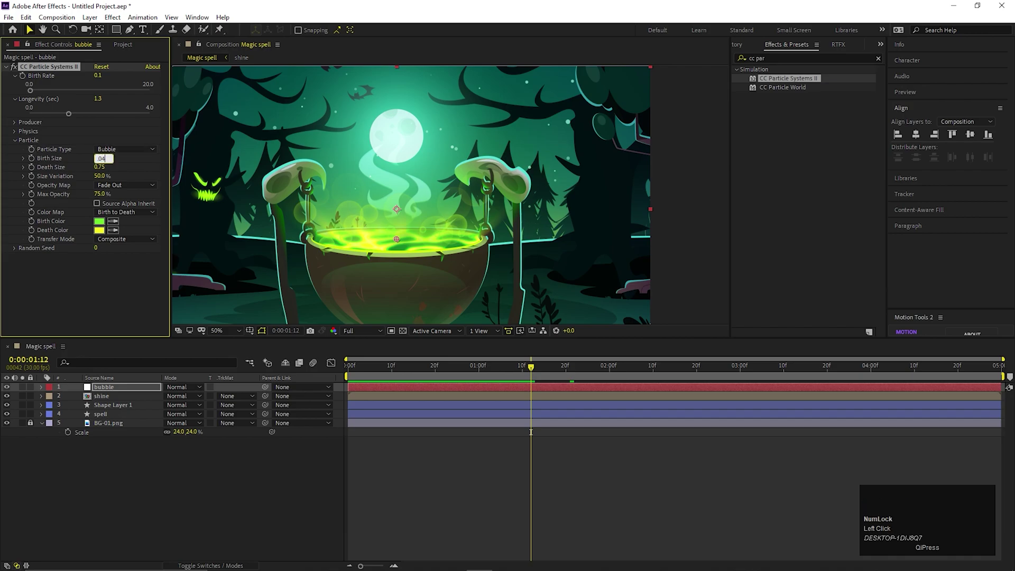
pyautogui.press('Return')
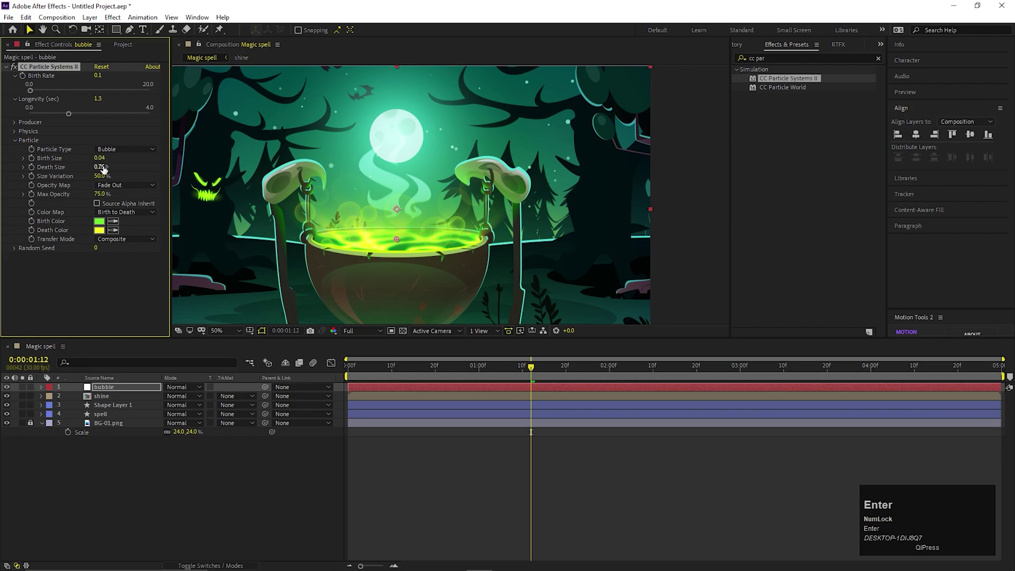
pyautogui.click(105, 169)
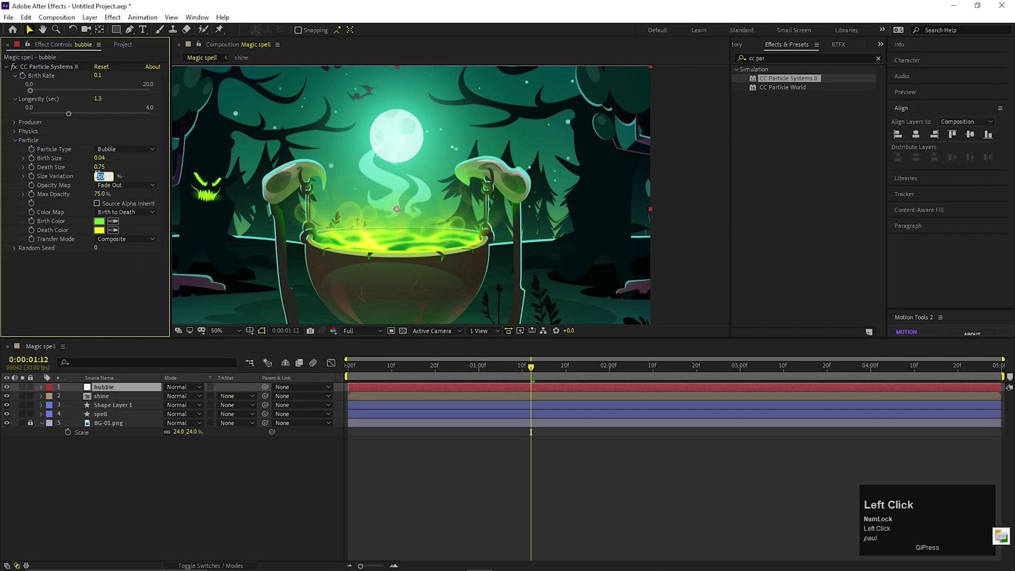
pyautogui.press('Return')
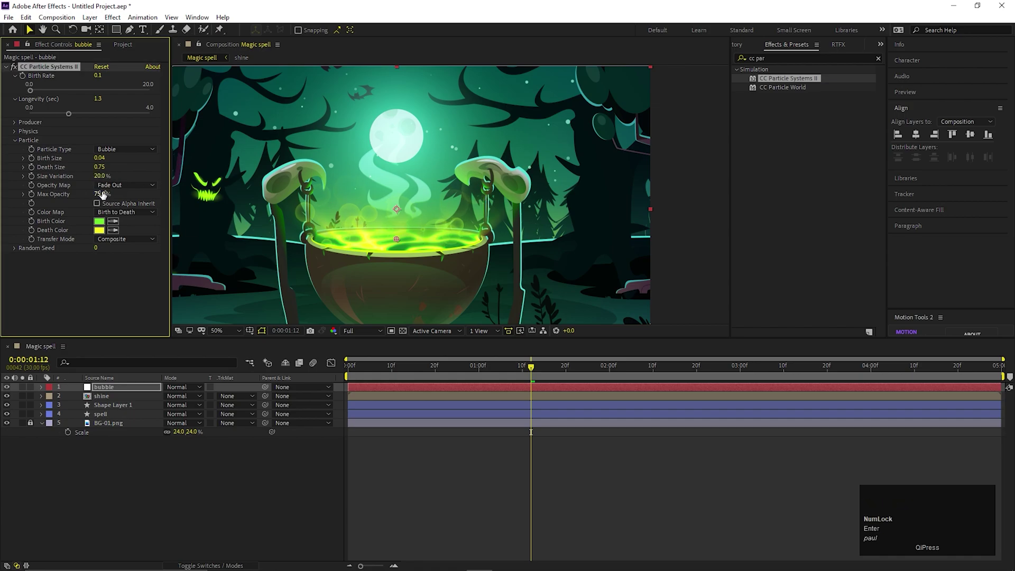
# - Set Max Opacity to 65% and Random Seed to 390, then restart playback
pyautogui.click(104, 193)
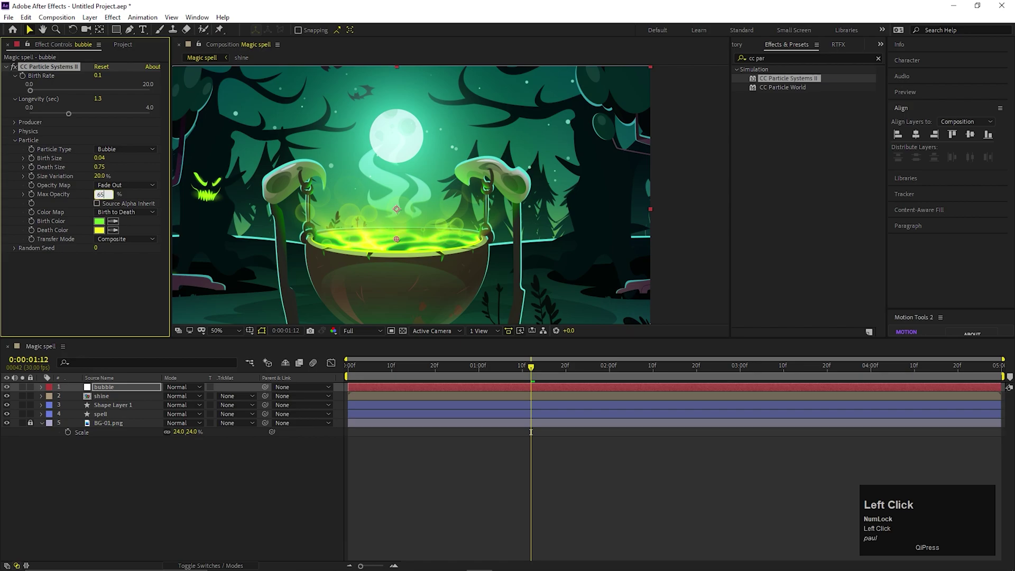
pyautogui.press('Return')
pyautogui.moveTo(426, 368); pyautogui.dragTo(434, 372)
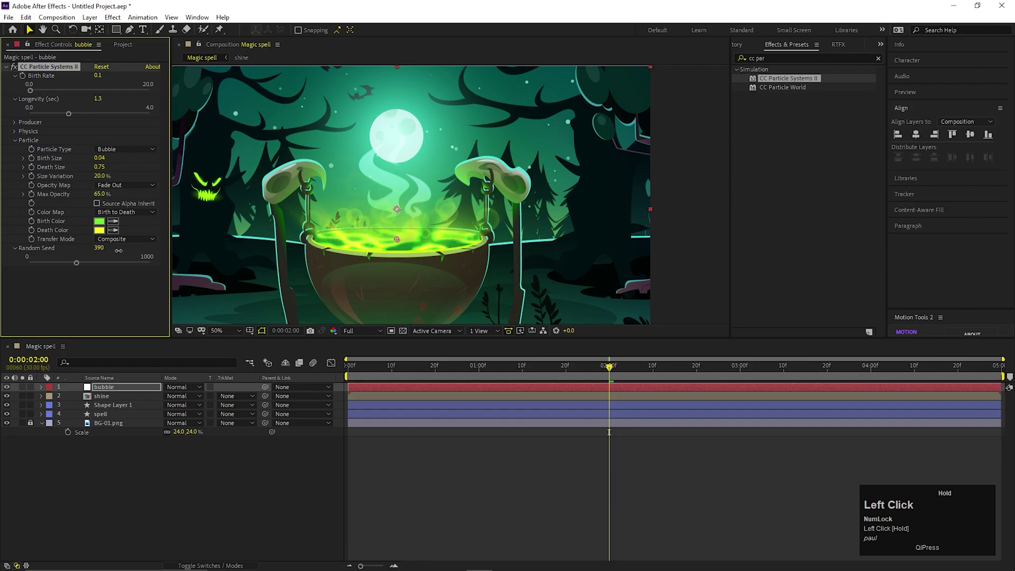
pyautogui.press('space')
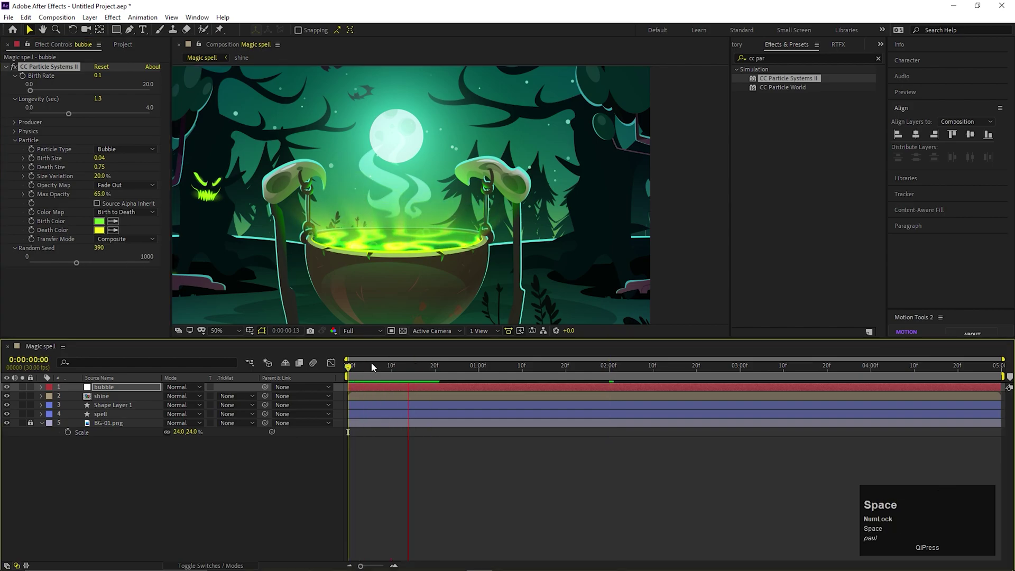
# - Play the final bubbling cauldron preview into the outro end screen
pyautogui.press('space')
pyautogui.scroll(3)
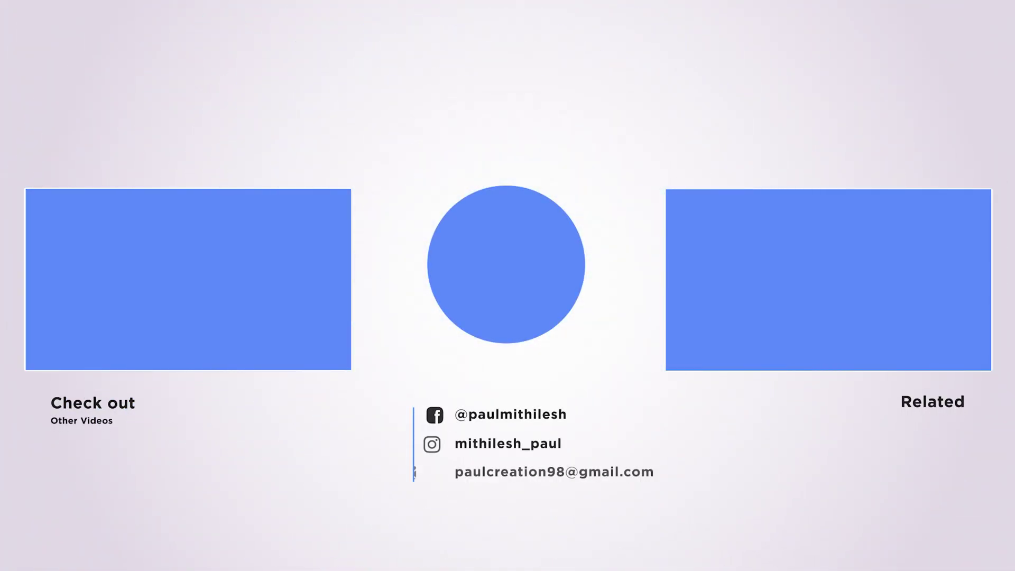